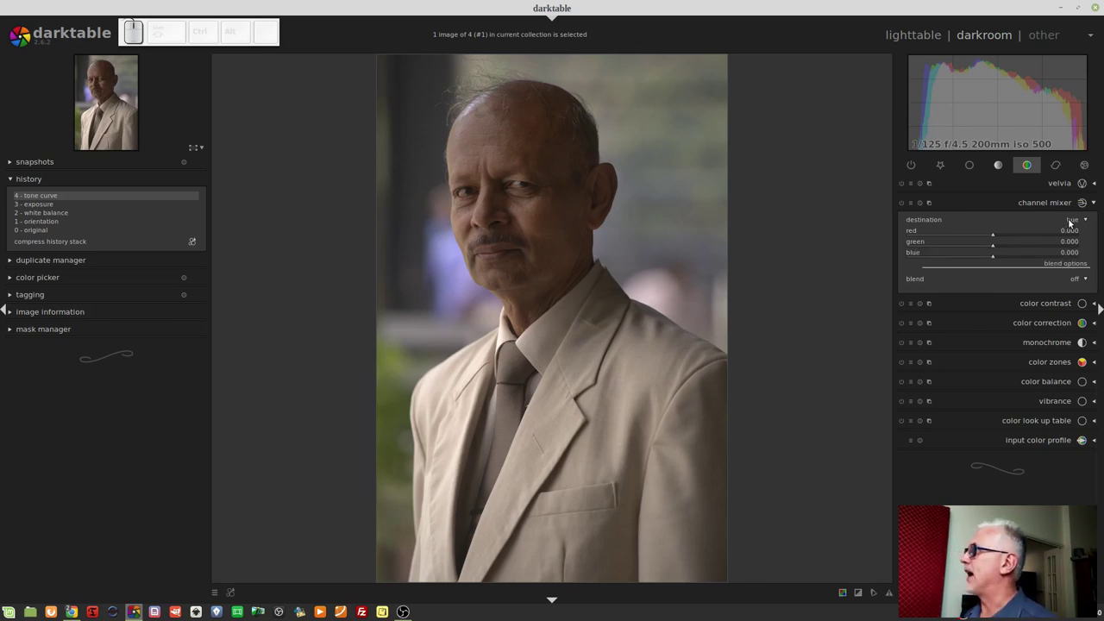
Set the channel mixer's destination to hue, enabling the module
click(1072, 224)
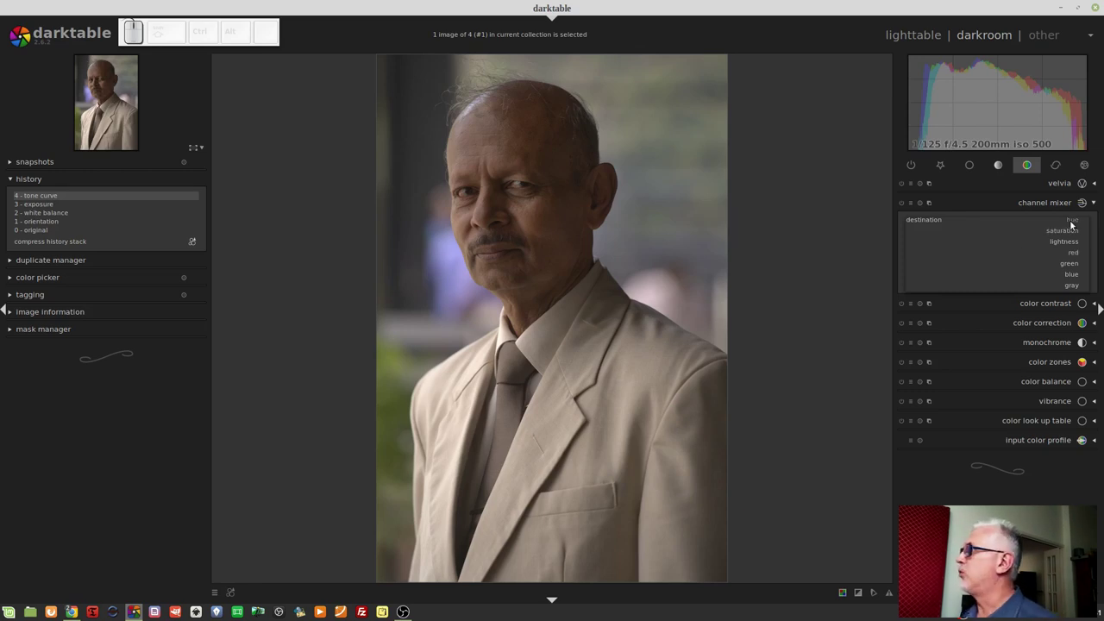
click(1074, 224)
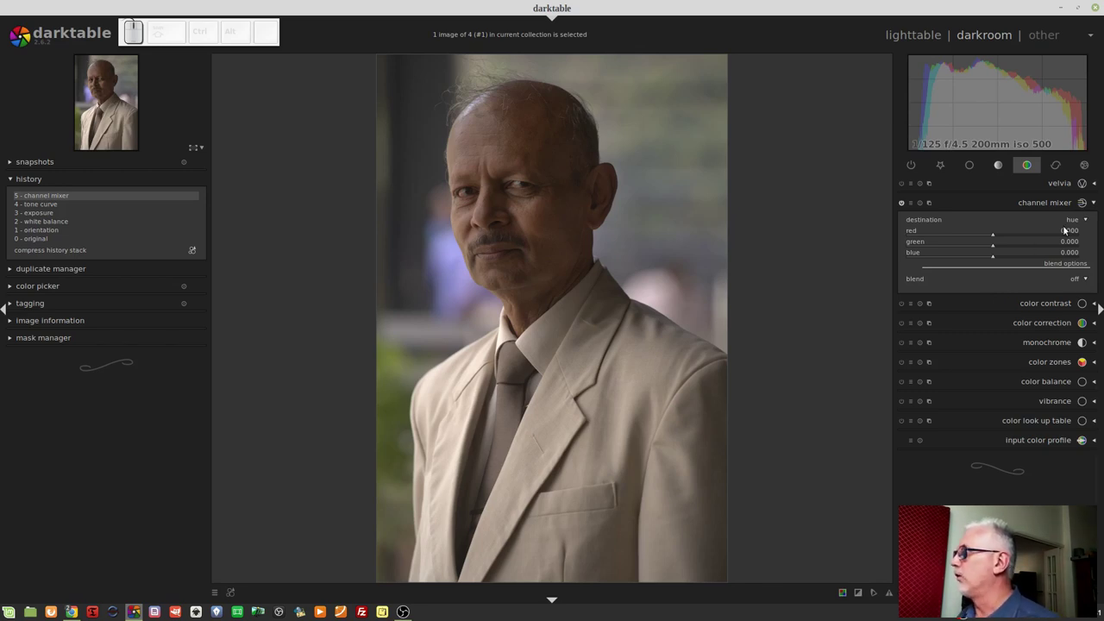
click(1070, 225)
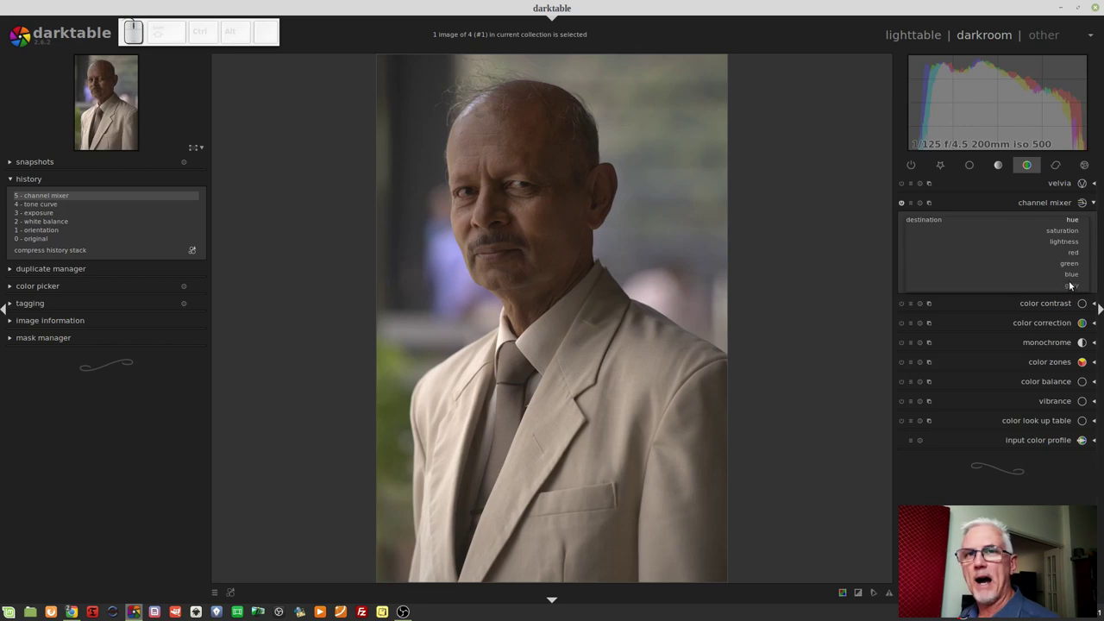
click(901, 287)
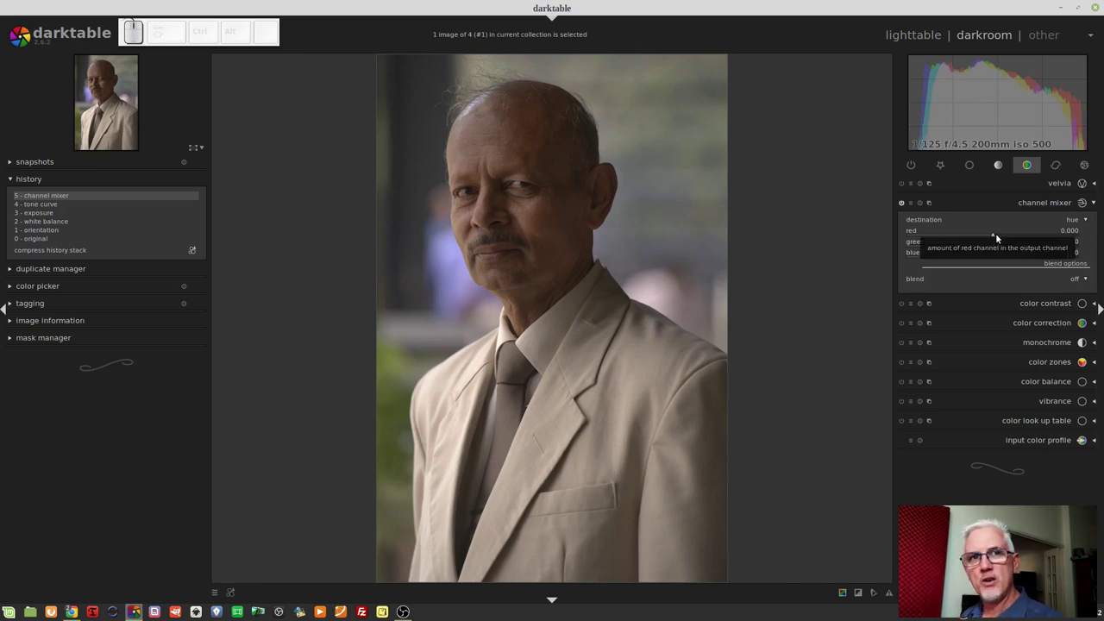
Sweep the hue mix red amount down through -1 to its -2.000 minimum
click(984, 238)
click(965, 238)
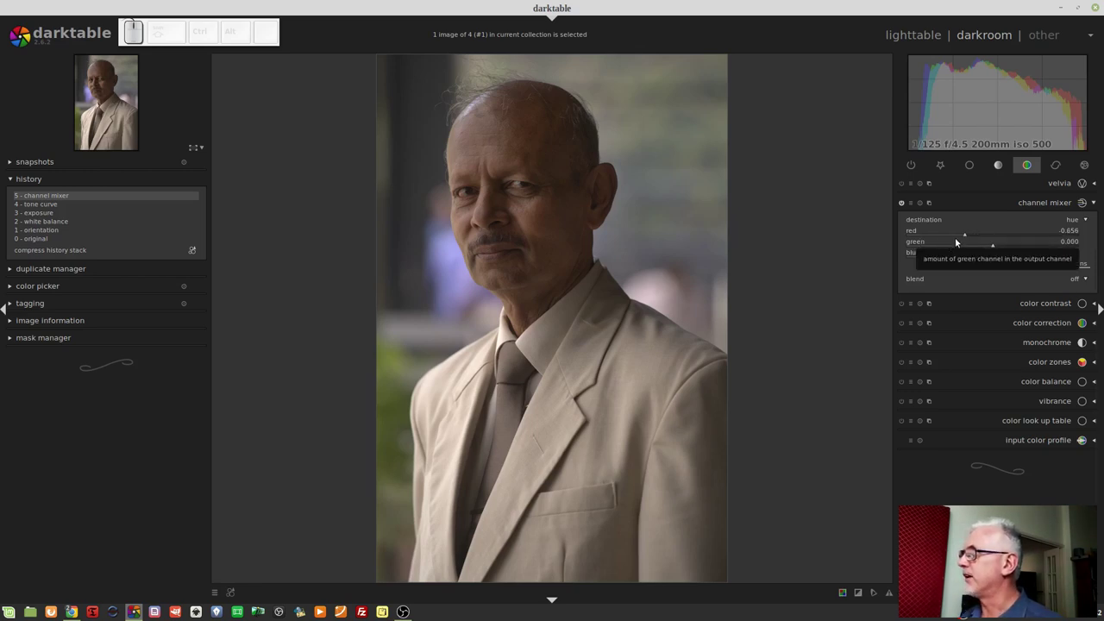
click(948, 238)
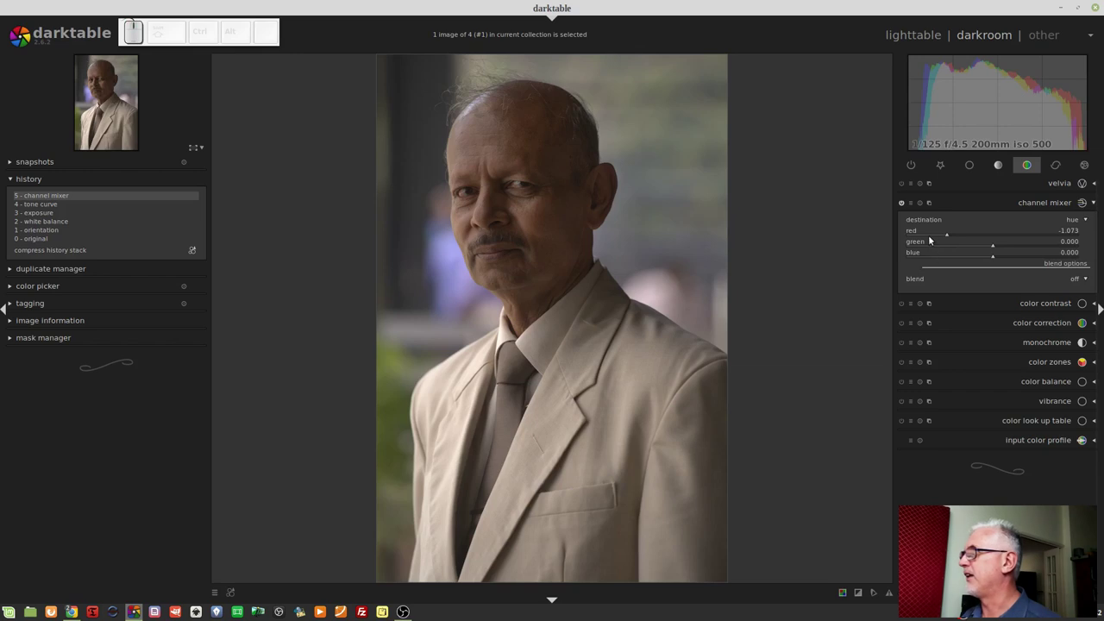
click(932, 236)
click(910, 243)
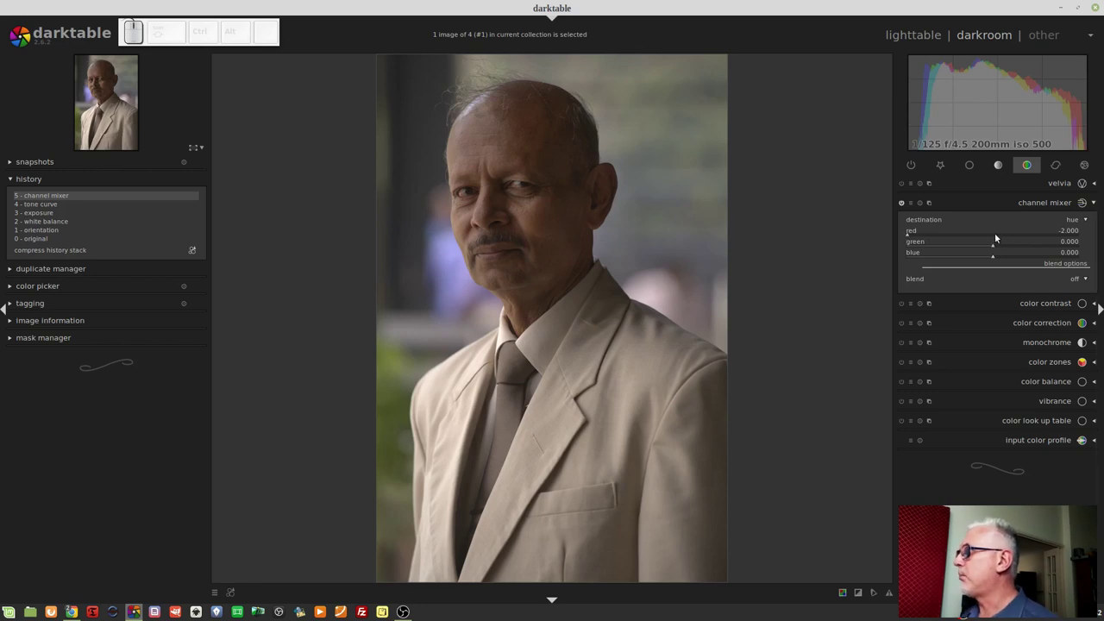
Bring the red amount back near zero and up through 1 to its 2.000 maximum
click(999, 237)
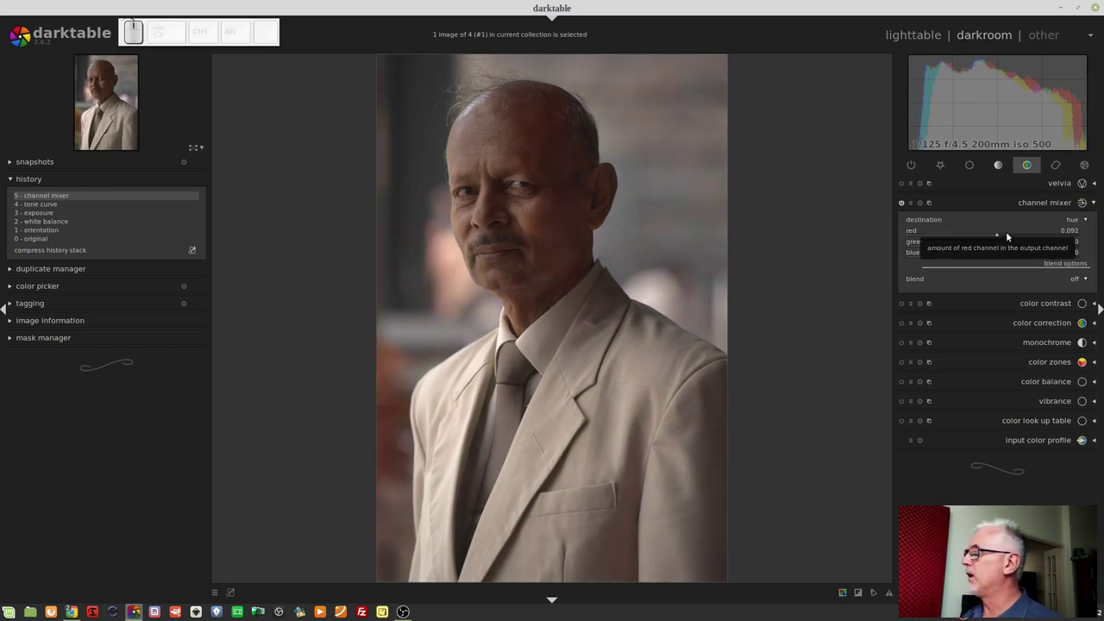
click(1005, 237)
click(1016, 237)
click(1029, 237)
click(1041, 238)
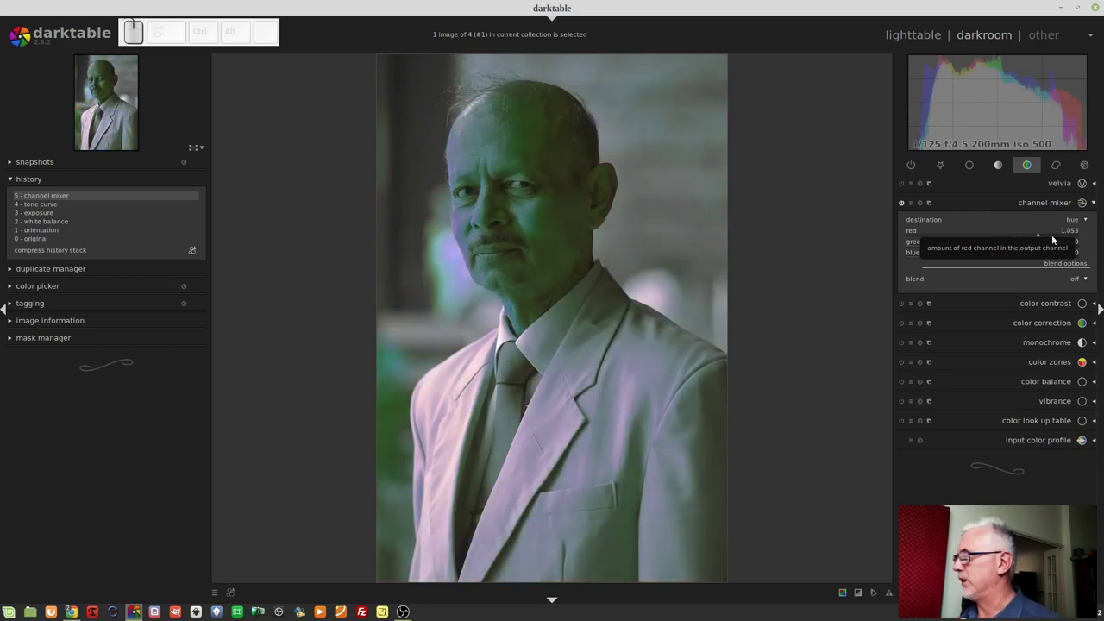
click(1049, 240)
click(1061, 240)
click(1080, 236)
click(1080, 240)
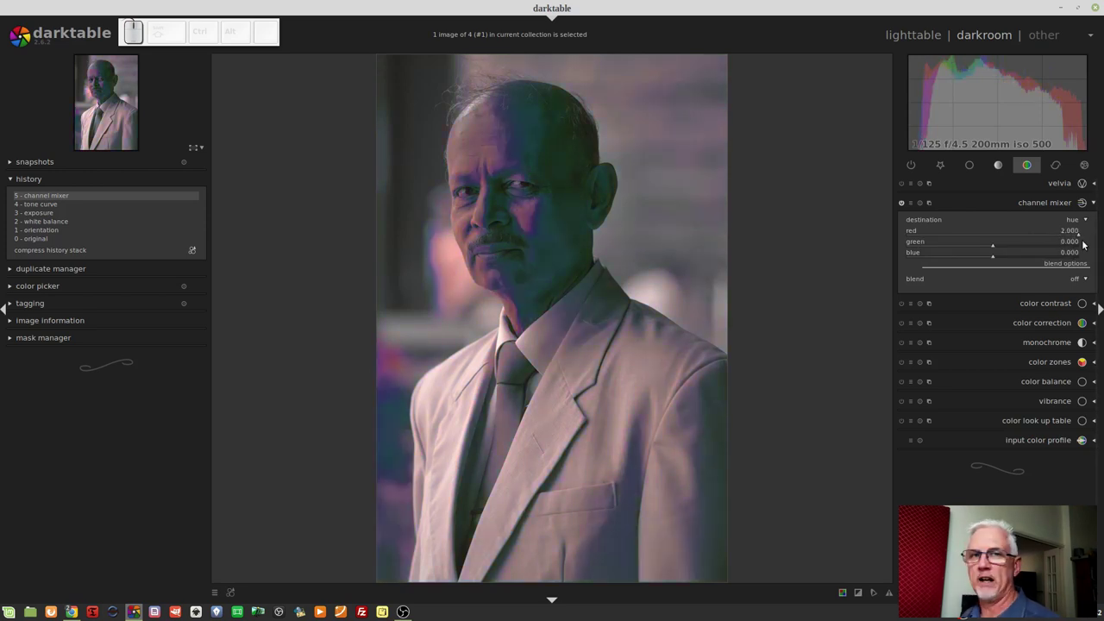
Settle the hue mix at red 0.099, green 0.059, blue -0.078 for a warmer portrait
click(994, 240)
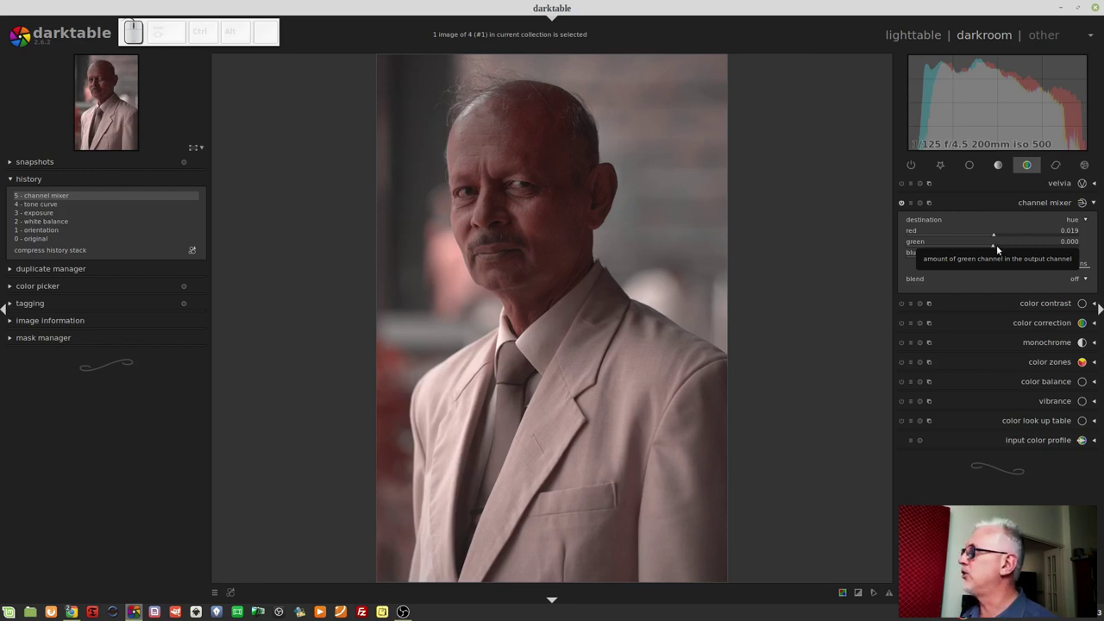
drag(1000, 249, 997, 263)
drag(993, 258, 986, 259)
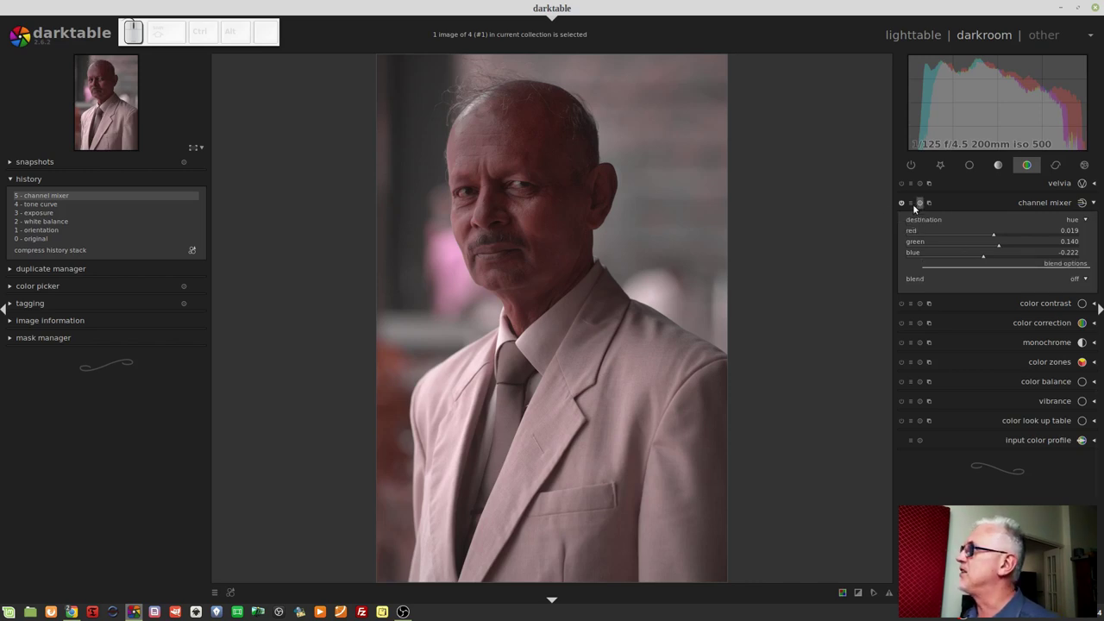
click(915, 206)
click(936, 323)
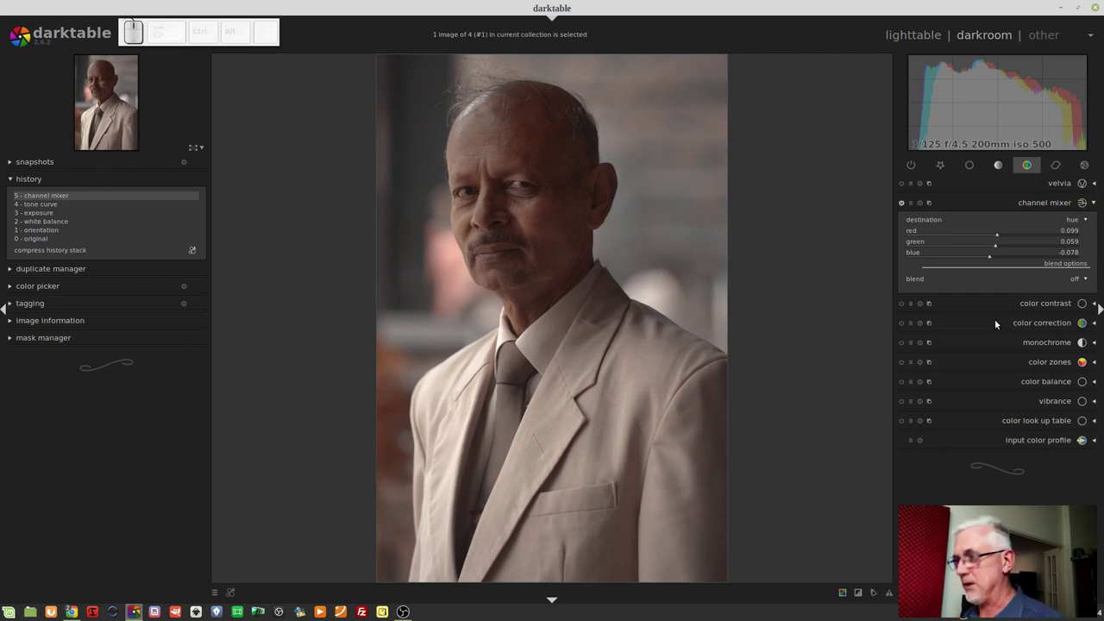
Show the filmstrip and apply the portrait's mixer settings to the stone stairs photo
key(ctrl+f)
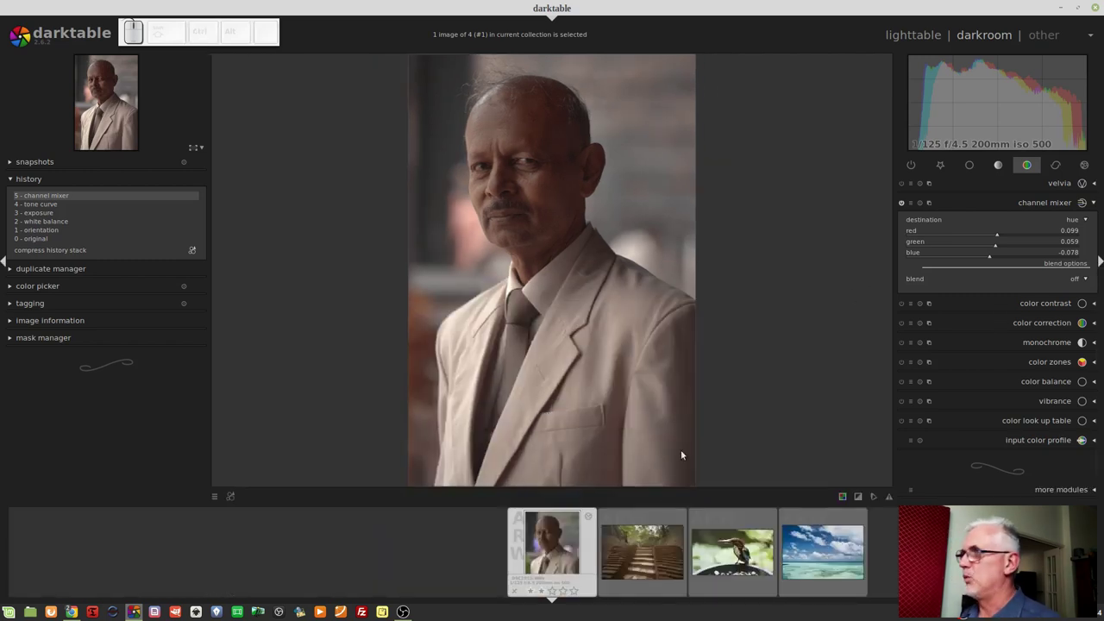
click(630, 564)
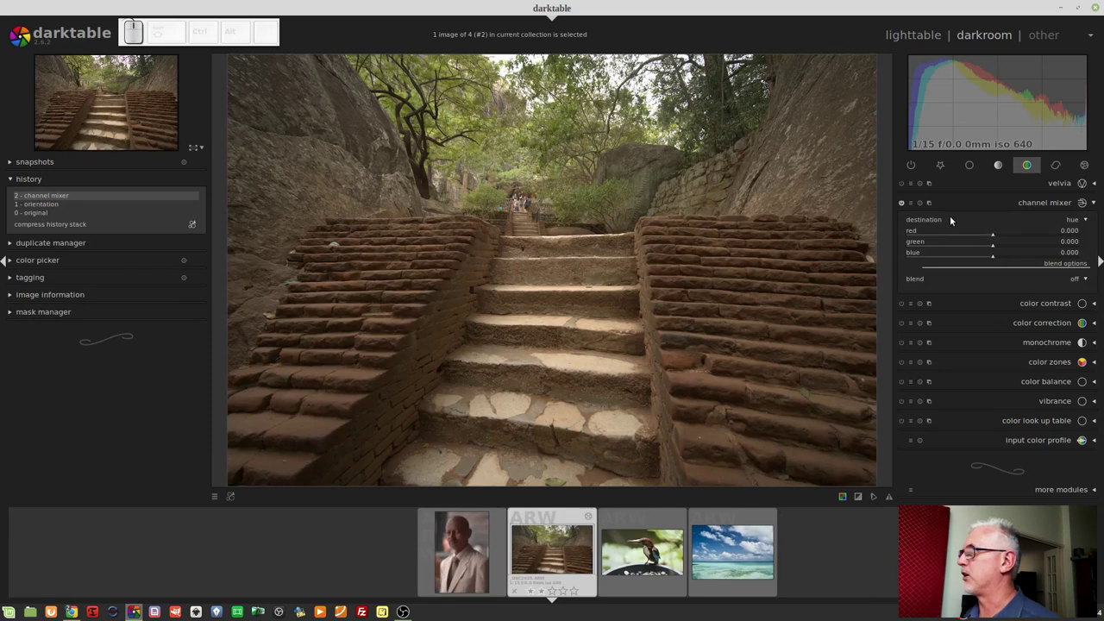
click(913, 207)
click(931, 319)
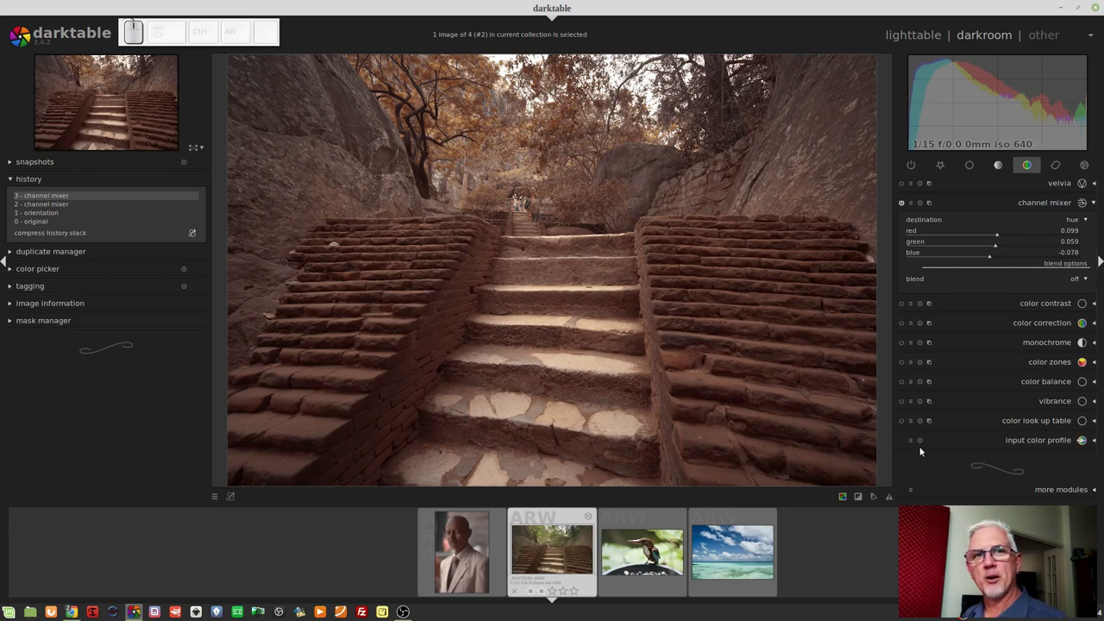
Apply the same mixer settings to the bird photo, then return to the portrait
key(space)
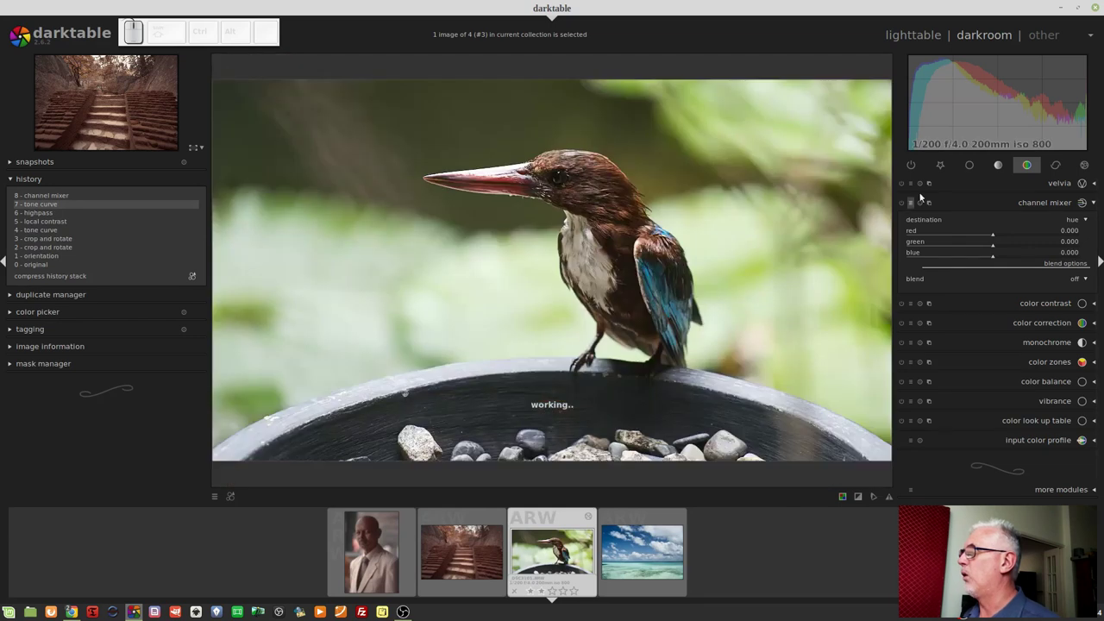
click(914, 208)
click(937, 318)
click(633, 563)
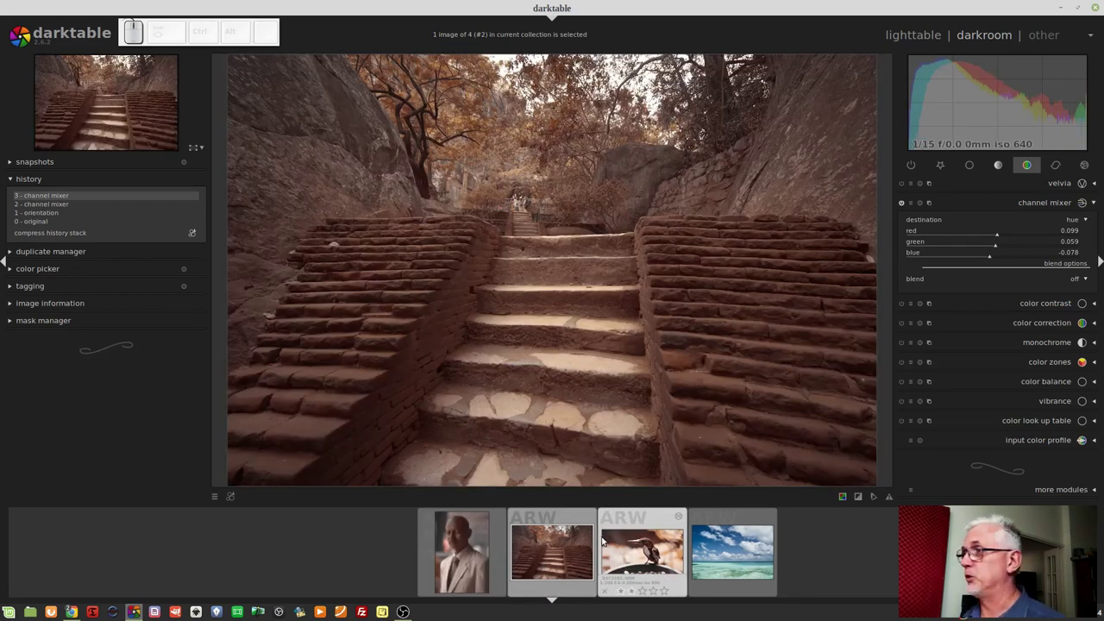
click(470, 557)
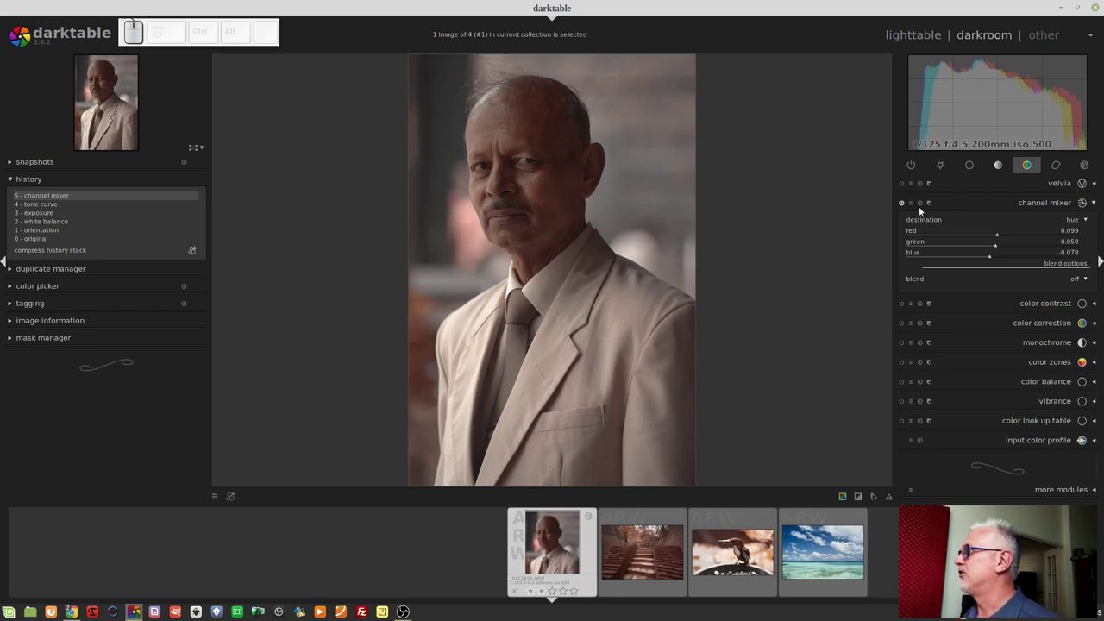
Make saturation the channel mixer destination with all amounts at zero
click(920, 210)
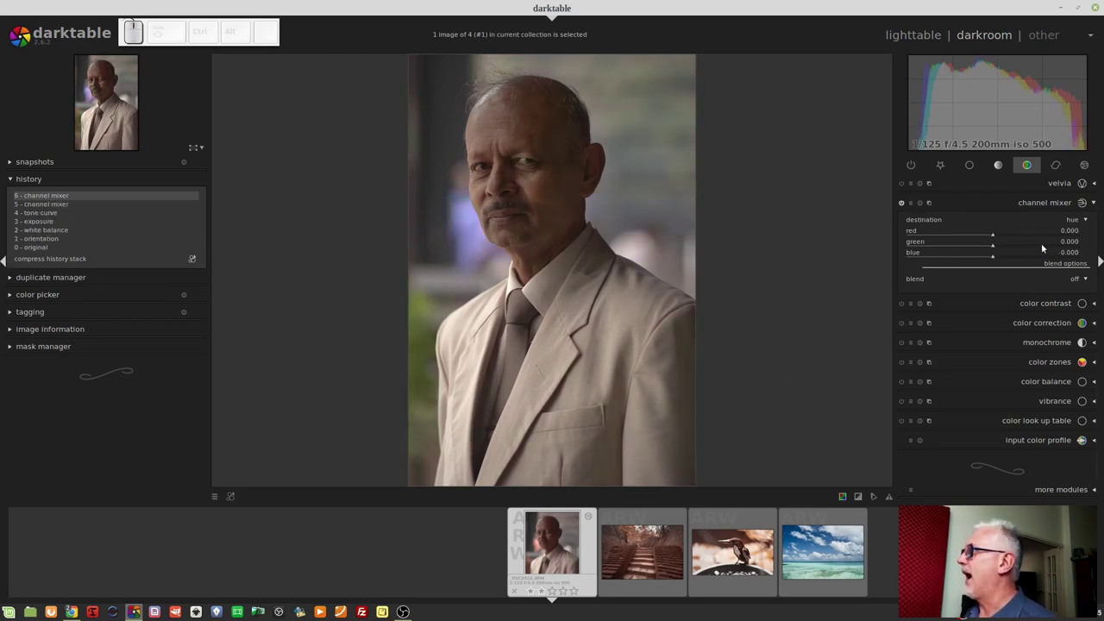
click(1072, 227)
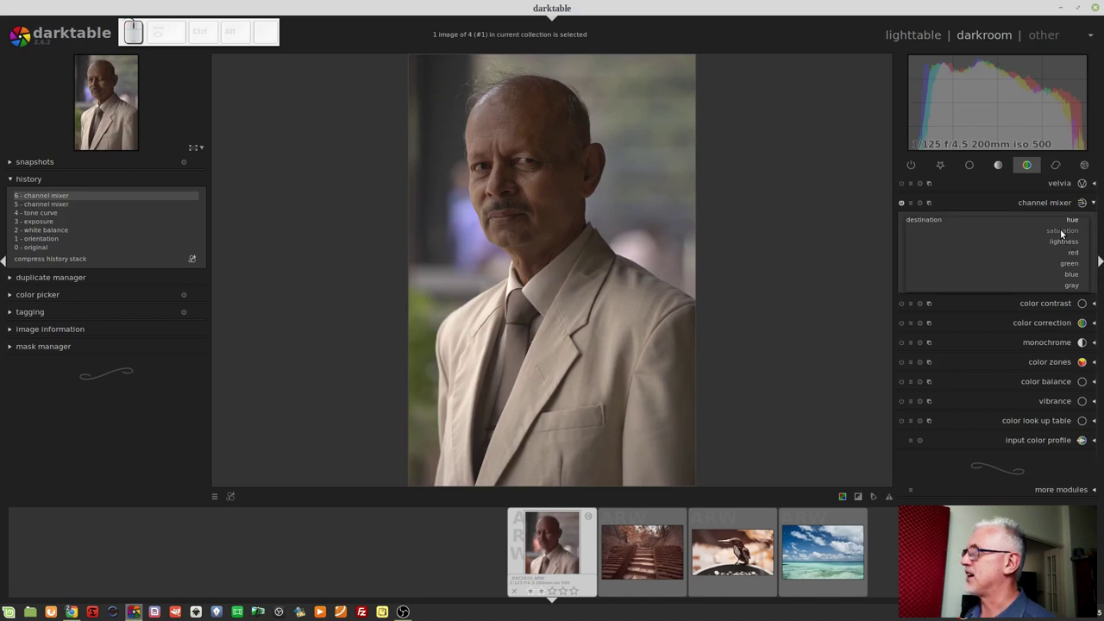
click(1064, 232)
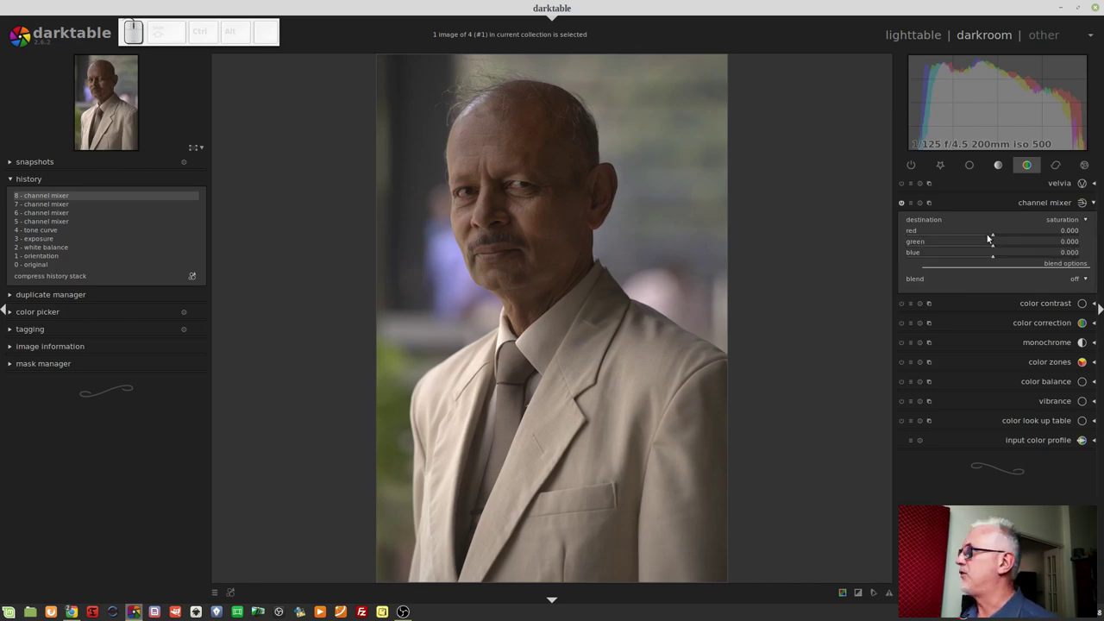
Push the saturation red amount down to -1.568, then enter 0 to reset it
drag(992, 238, 970, 233)
click(964, 236)
click(941, 240)
click(929, 237)
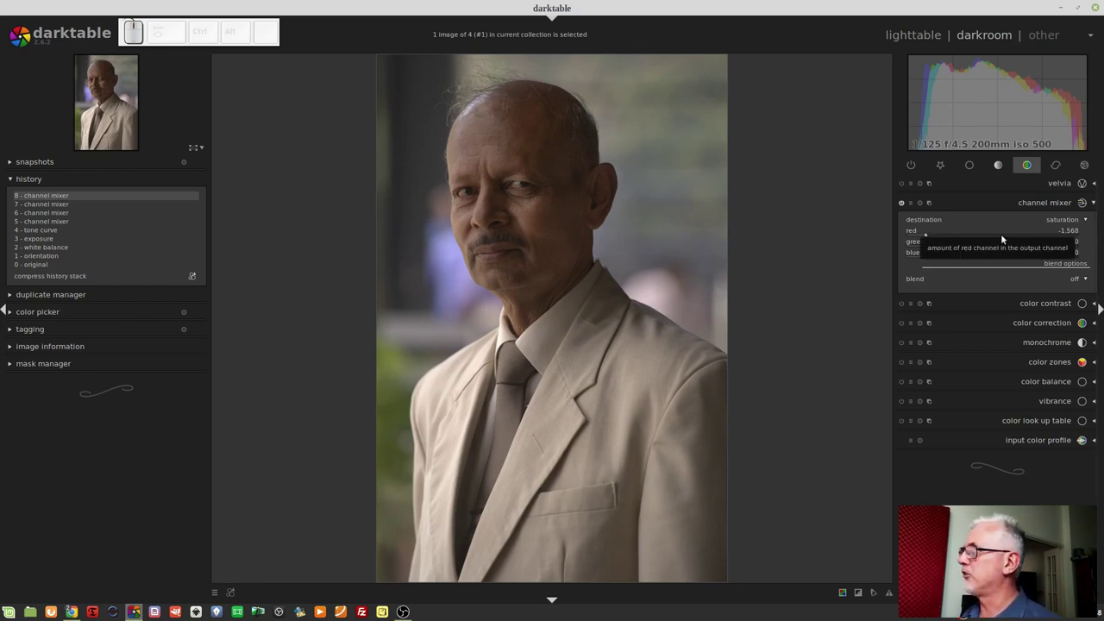
right_click(992, 237)
key(KP_0)
key(KP_Enter)
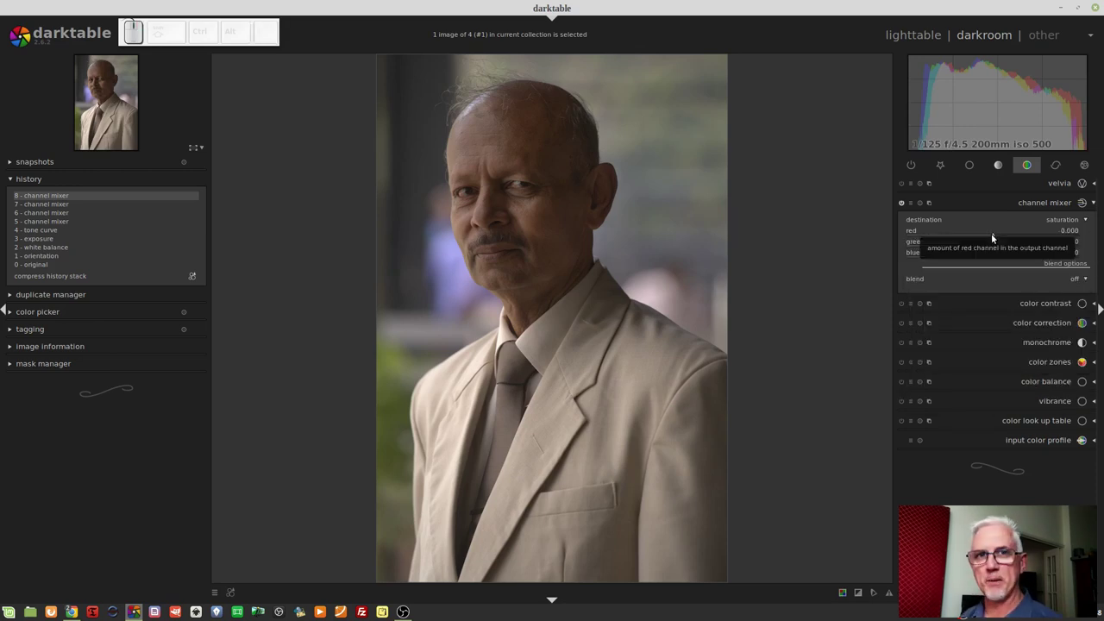
Enter an exact red amount of .01 for the saturation mix
right_click(996, 238)
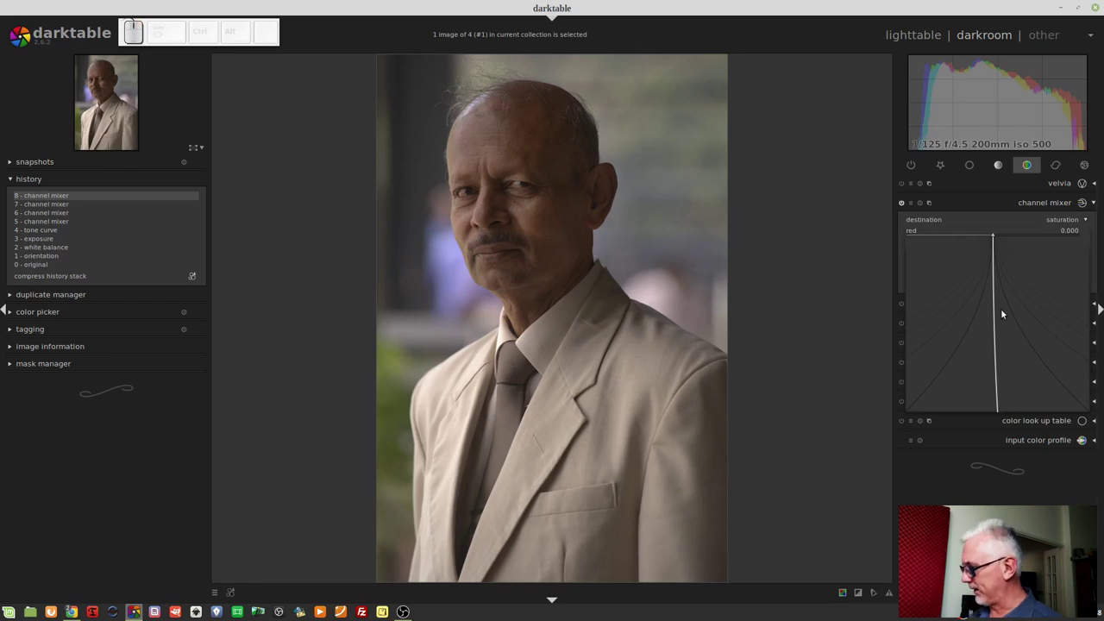
key(KP_Decimal)
key(KP_0)
key(KP_1)
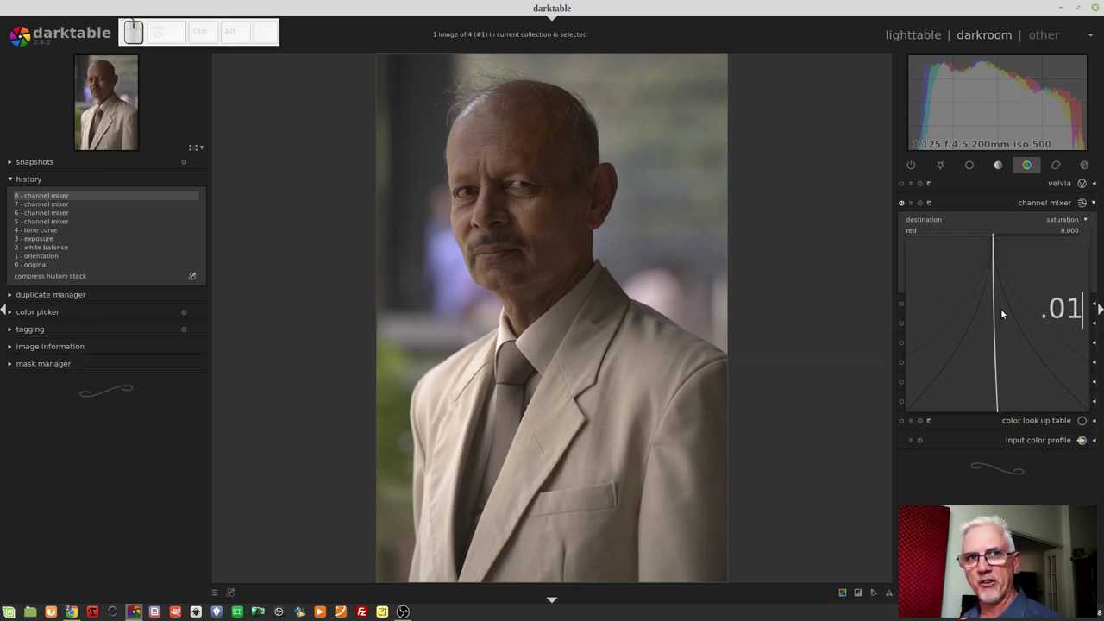
Apply red 0.010, raise it to maximum, then reset red to zero
key(KP_Enter)
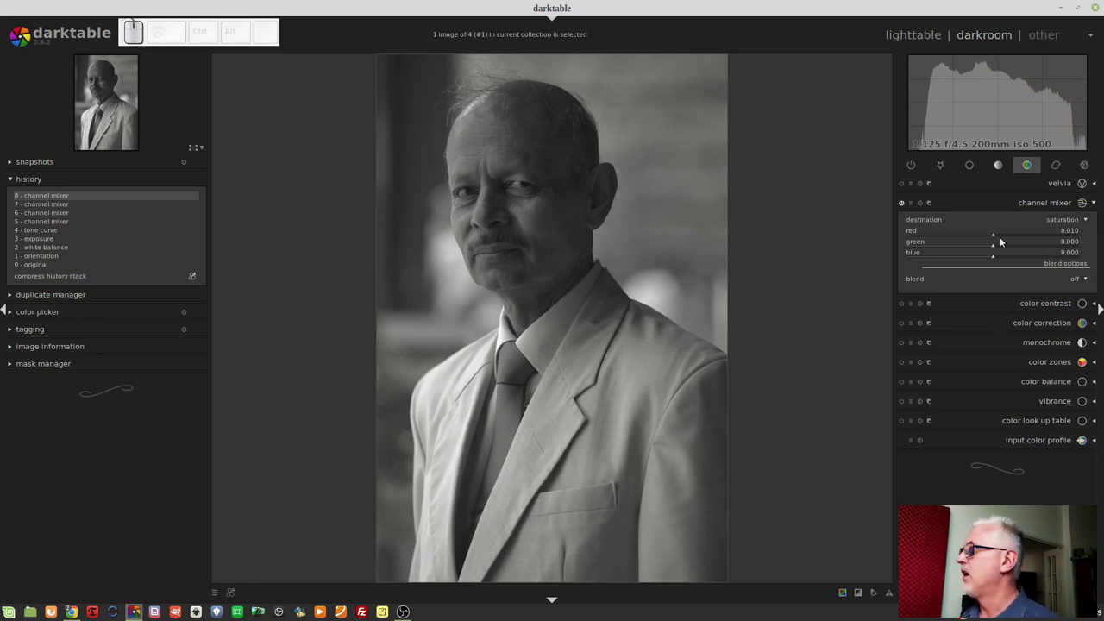
drag(999, 238, 1001, 238)
drag(1009, 239, 1087, 261)
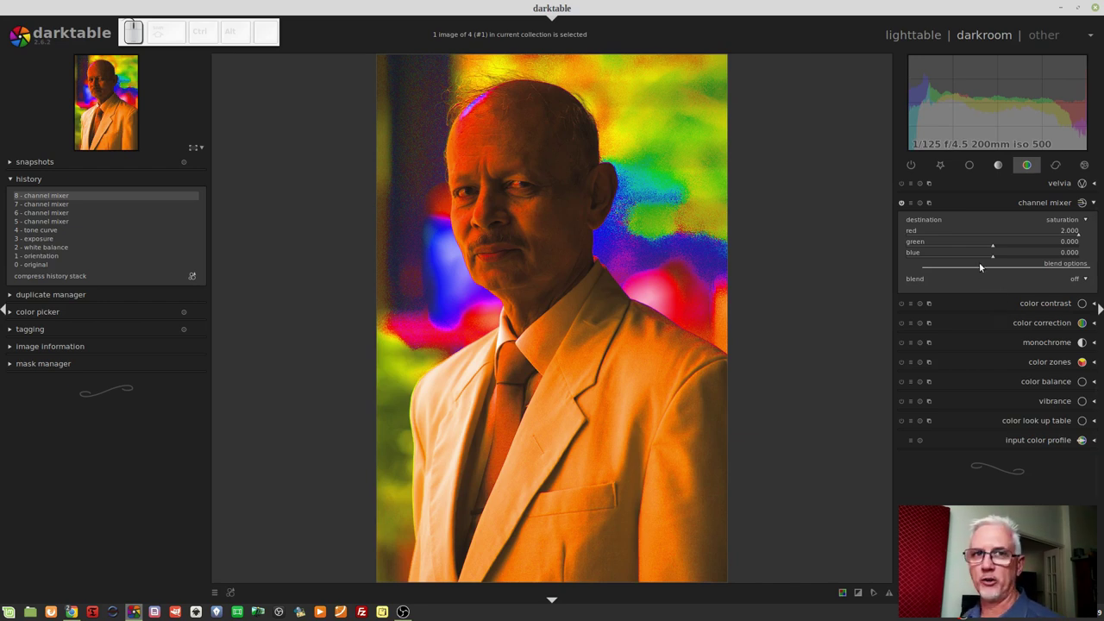
click(926, 207)
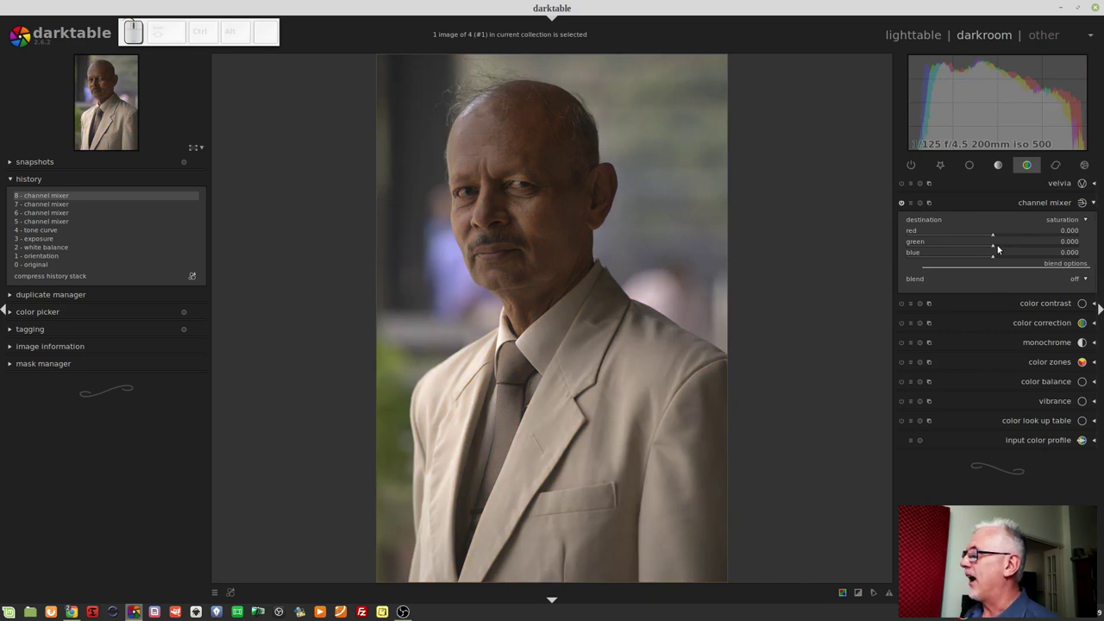
Try a range of green amounts, then reset green to zero
click(978, 250)
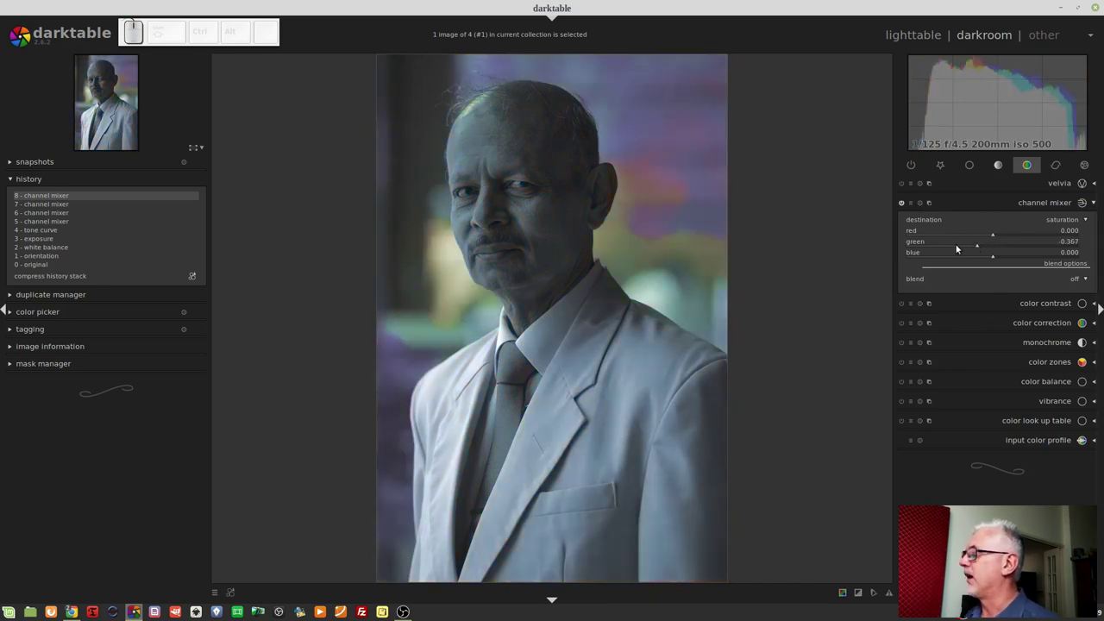
click(938, 255)
click(917, 250)
click(1014, 250)
click(1010, 247)
click(1040, 251)
click(1070, 250)
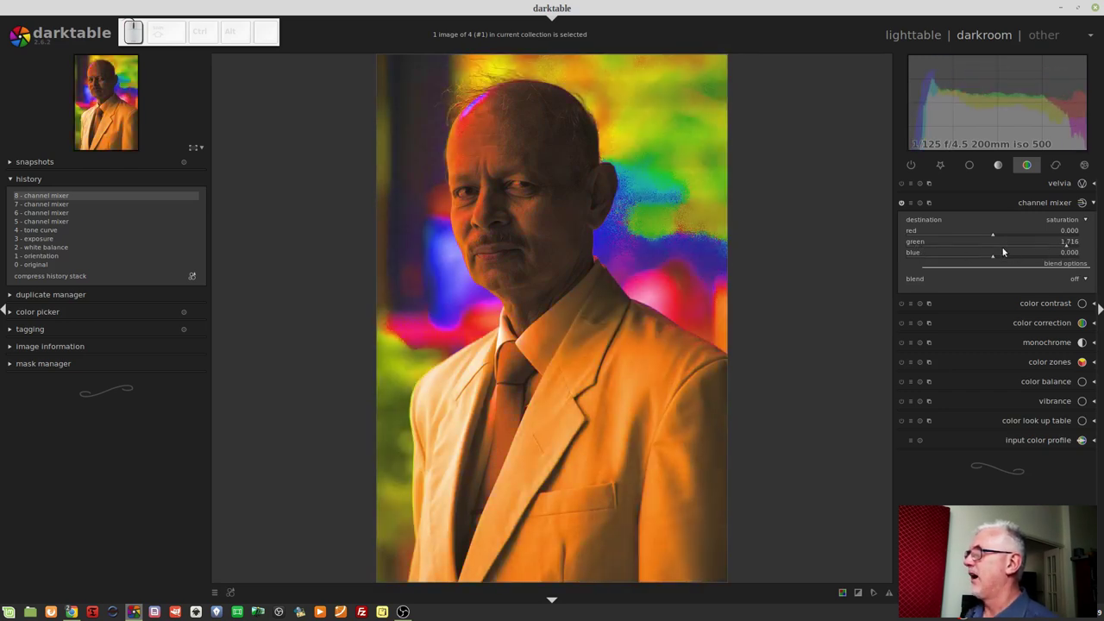
click(917, 209)
Lower the blue amount, then bring it back to about -0.025
click(971, 262)
click(947, 262)
click(934, 262)
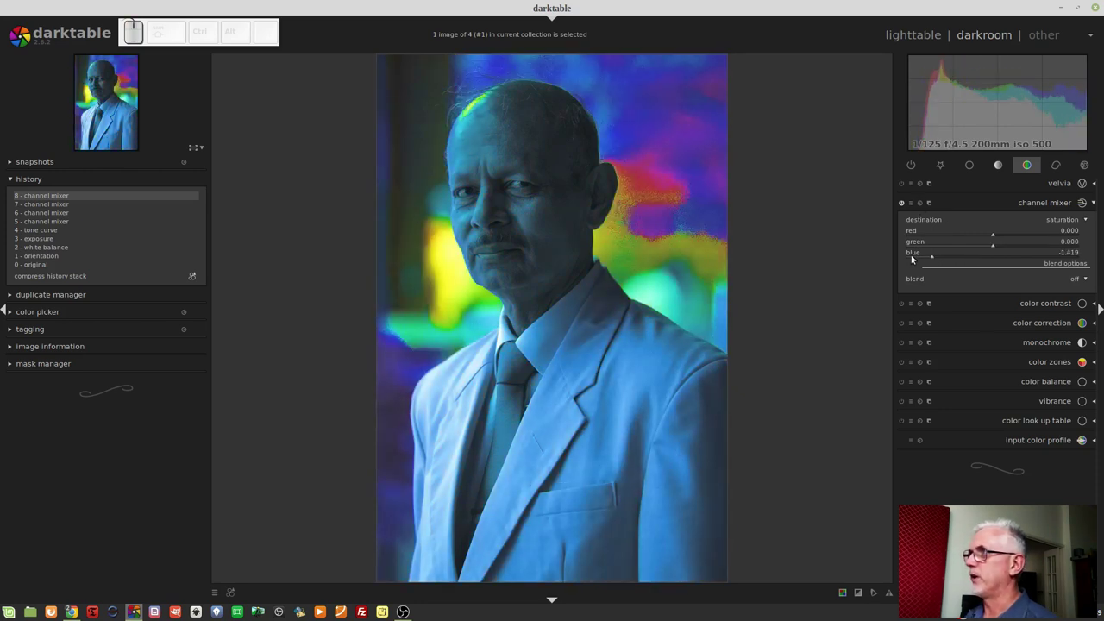
drag(918, 263, 995, 261)
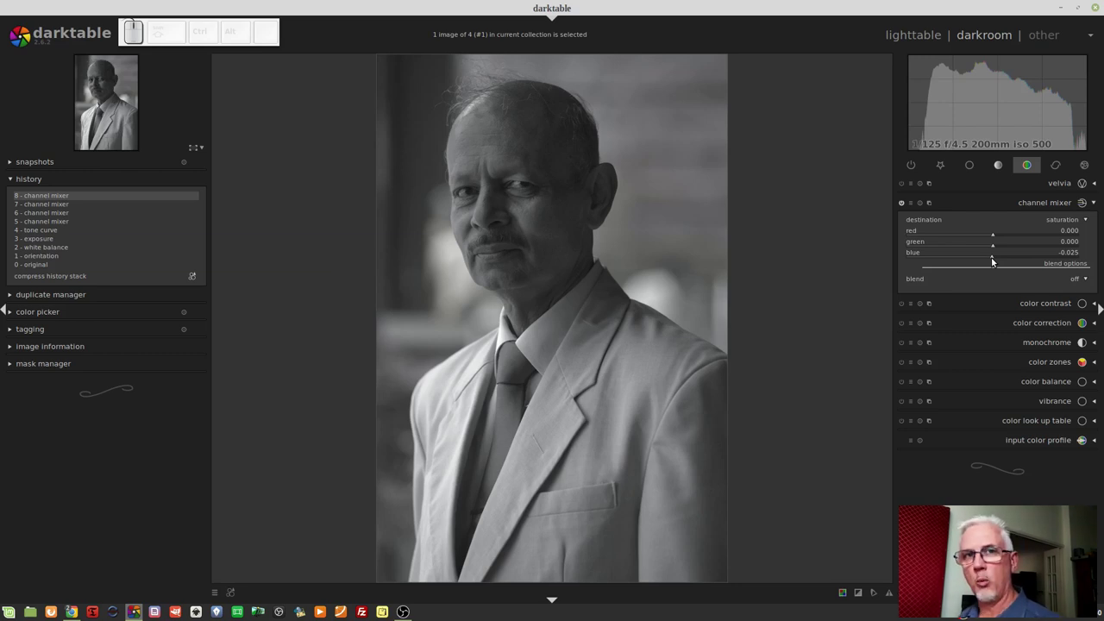
Reset blue to zero and make lightness the mixer destination
click(917, 207)
click(1056, 219)
click(1065, 225)
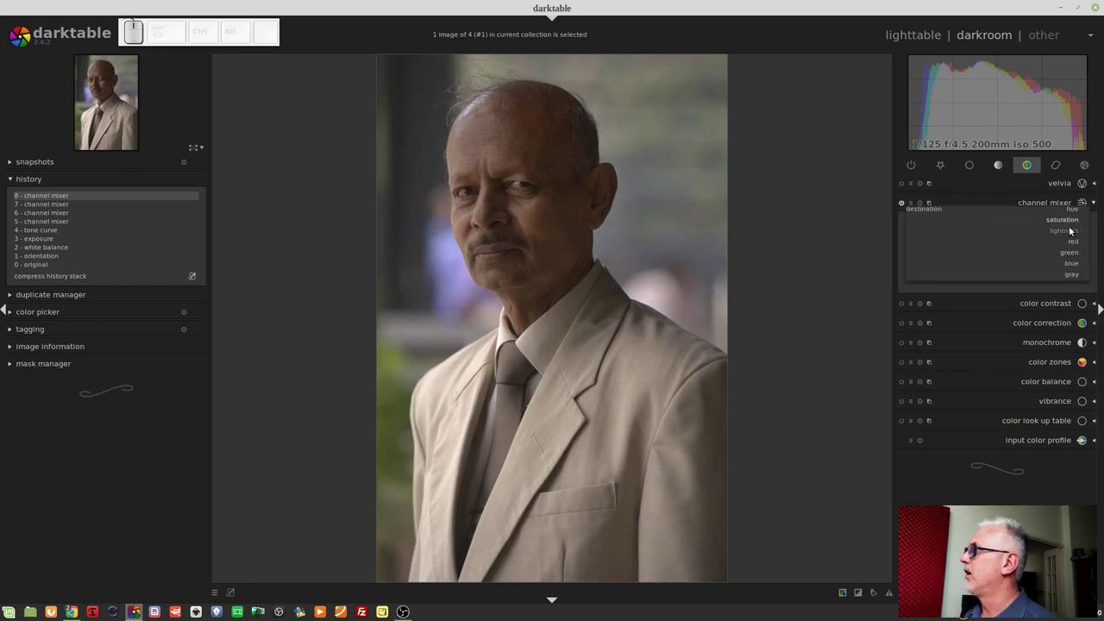
click(1069, 236)
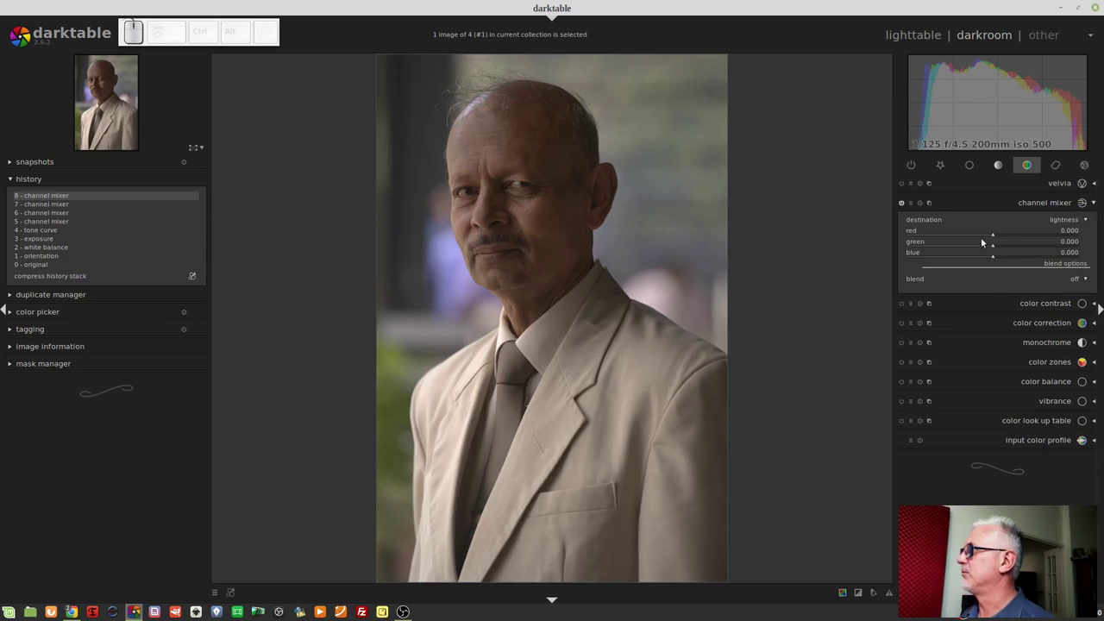
Try red at 0.010, about 0.970 and maximum for lightness, then reset it to zero
click(976, 238)
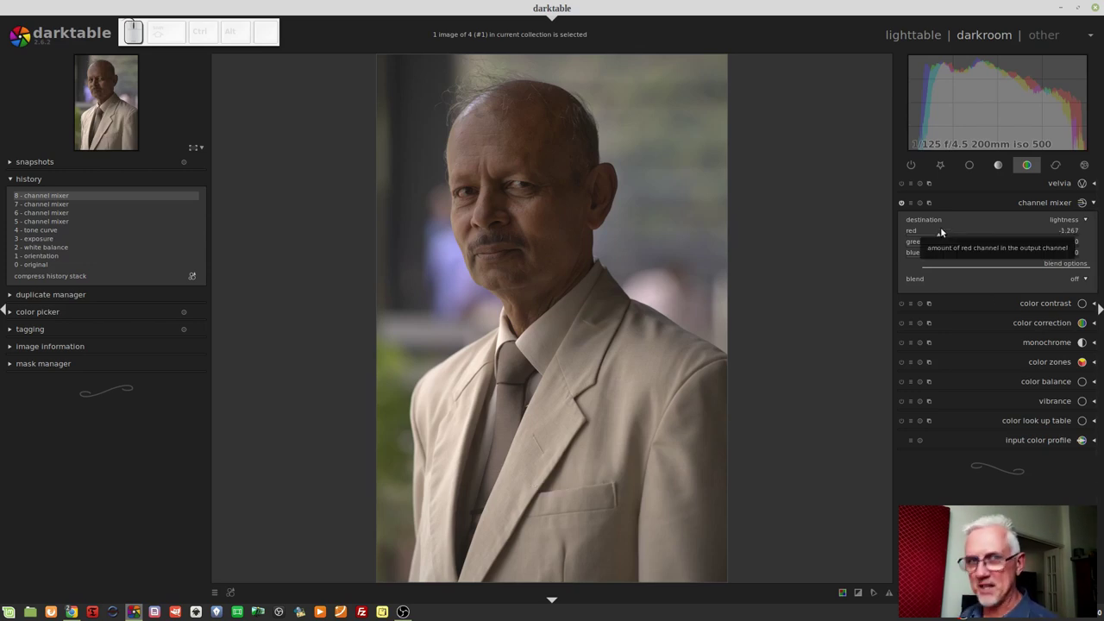
click(996, 238)
key(KP_Decimal)
key(KP_0)
key(KP_1)
key(KP_Enter)
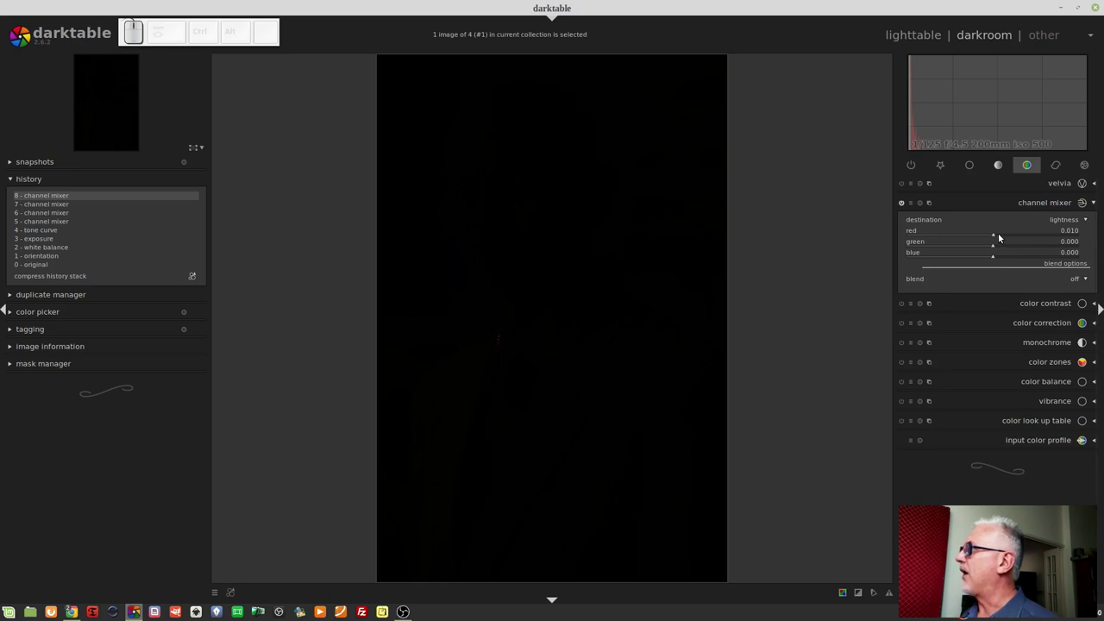
drag(1002, 237, 1015, 236)
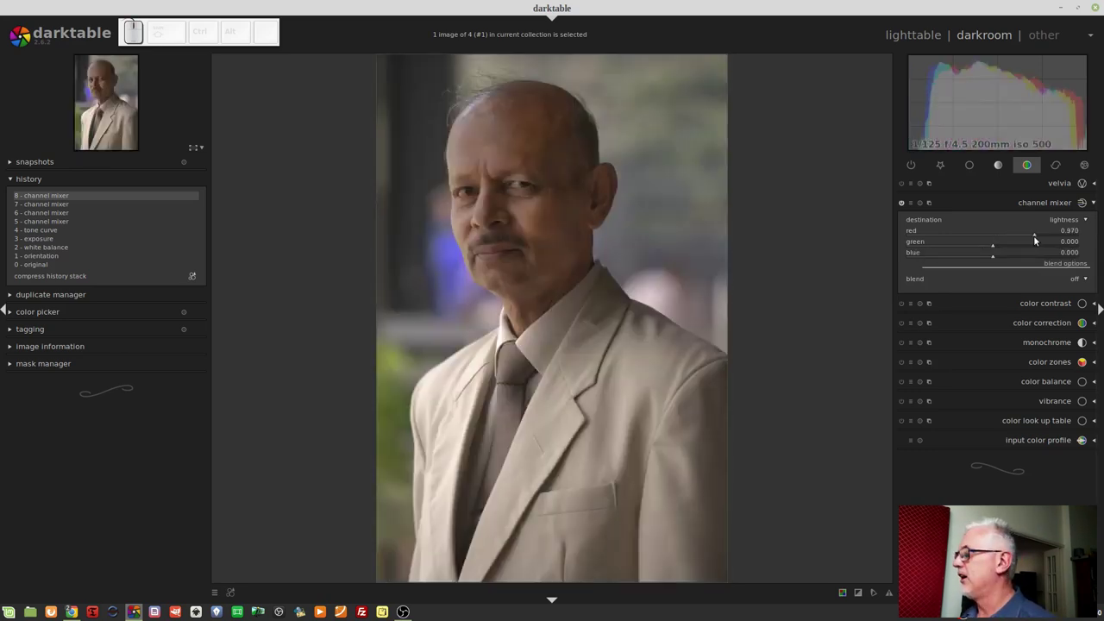
drag(1043, 238, 1065, 256)
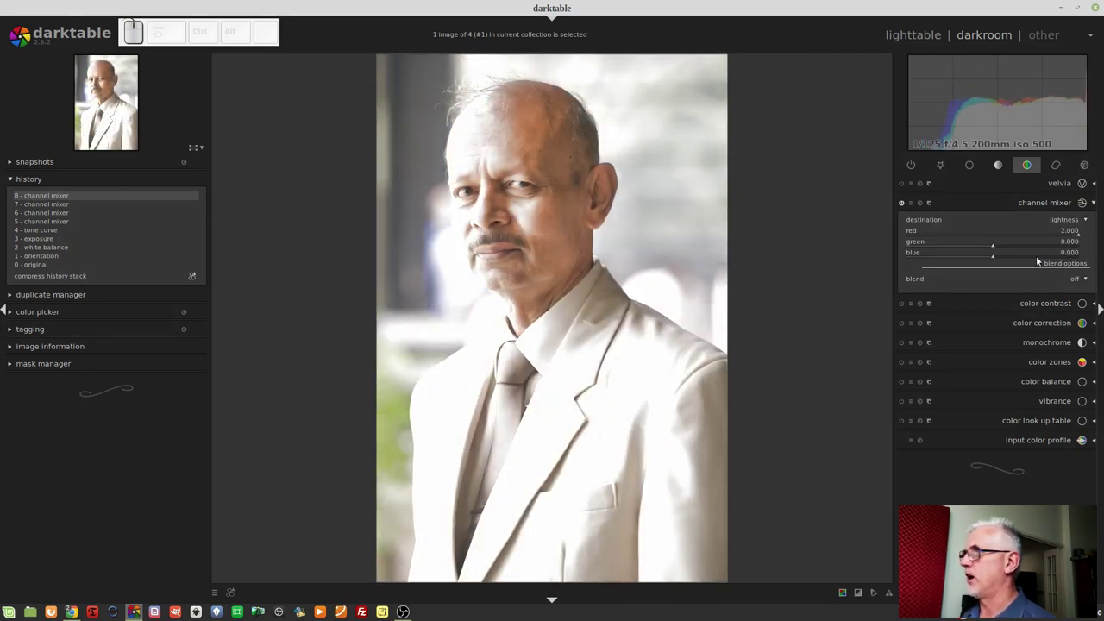
click(924, 205)
Drag green slightly negative to -0.014, then enter 0 to return it to zero
drag(978, 247, 995, 253)
right_click(993, 251)
scroll(up, 3)
key(KP_0)
scroll(up, 3)
key(KP_Enter)
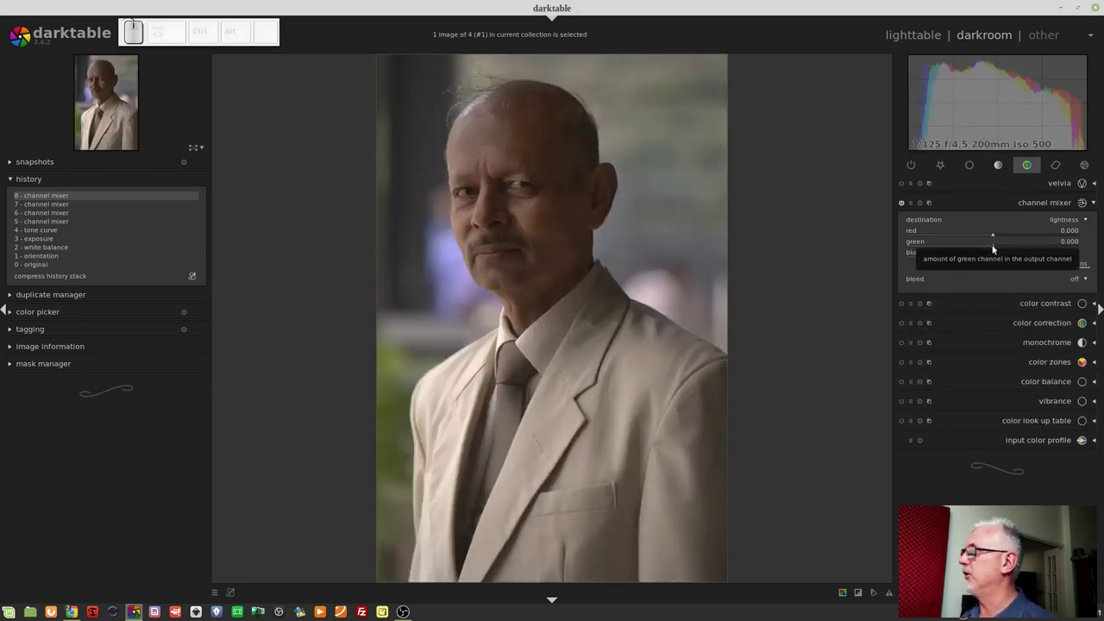
right_click(993, 251)
key(KP_Subtract)
key(KP_0)
key(KP_1)
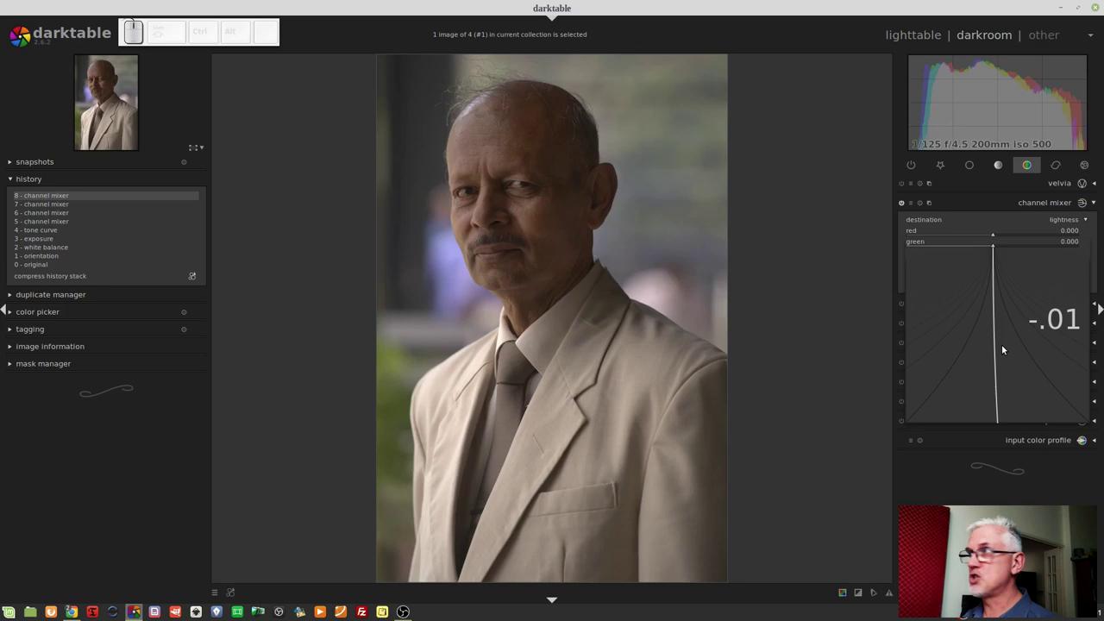
key(KP_Enter)
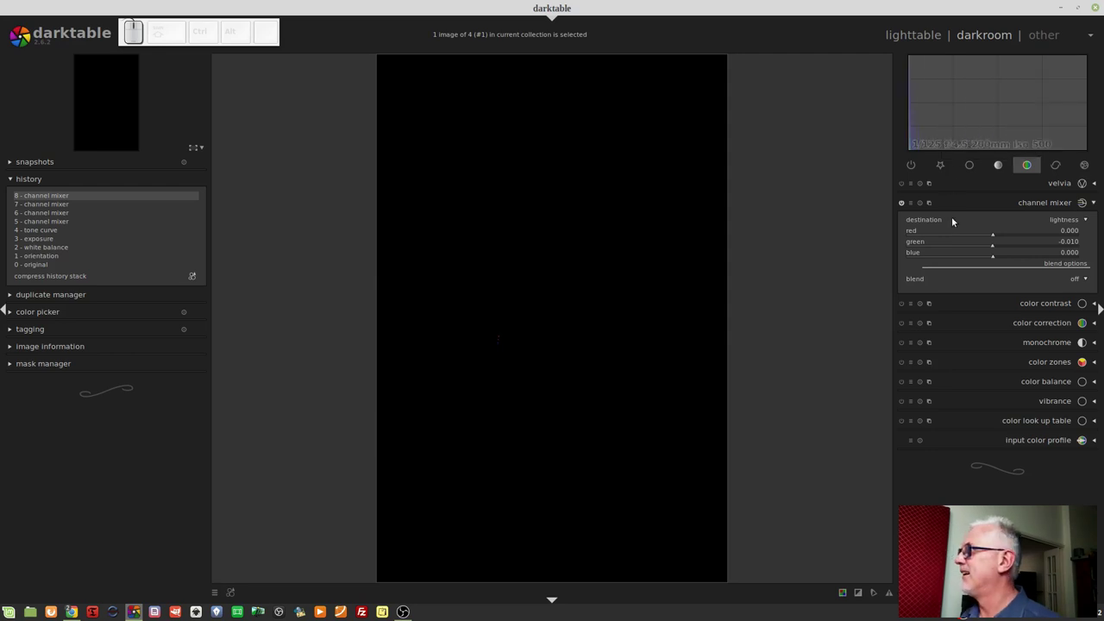
drag(992, 252, 904, 263)
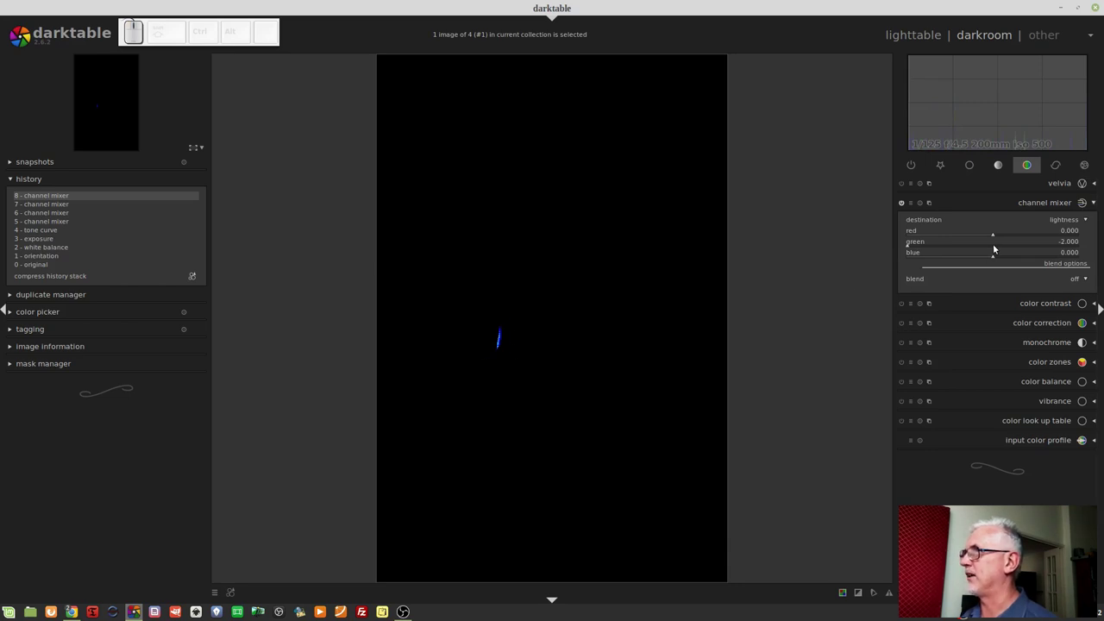
click(995, 250)
drag(996, 250, 926, 209)
click(924, 207)
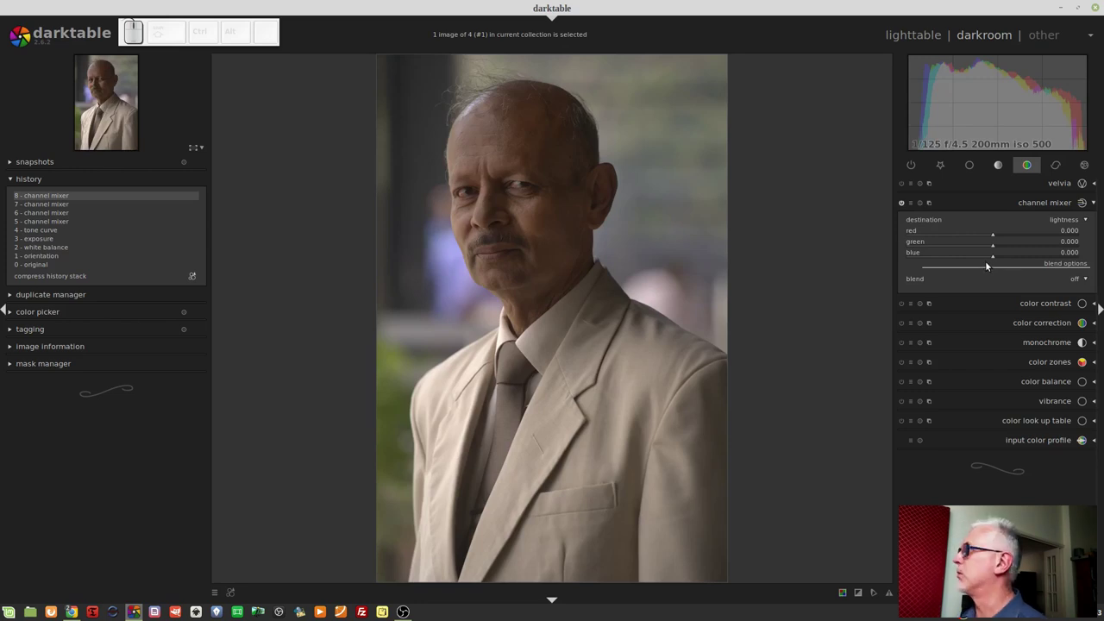
Sweep the lightness blue amount down to -2.000 and back up to 0.062
click(993, 257)
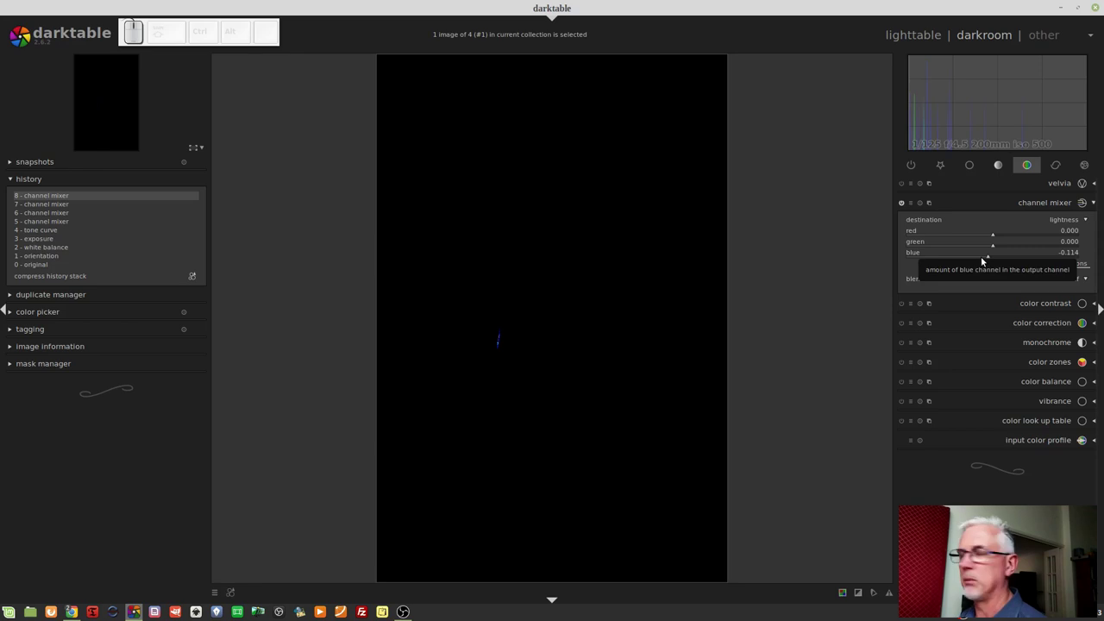
drag(980, 265, 902, 261)
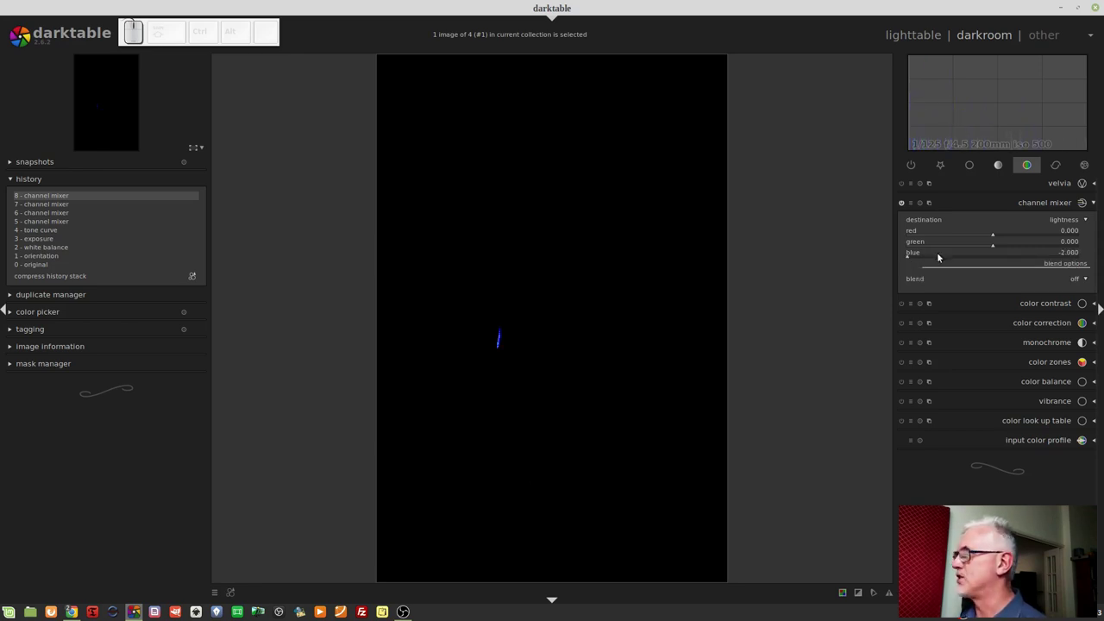
drag(993, 261, 1007, 260)
drag(1004, 261, 996, 263)
right_click(995, 263)
right_click(989, 262)
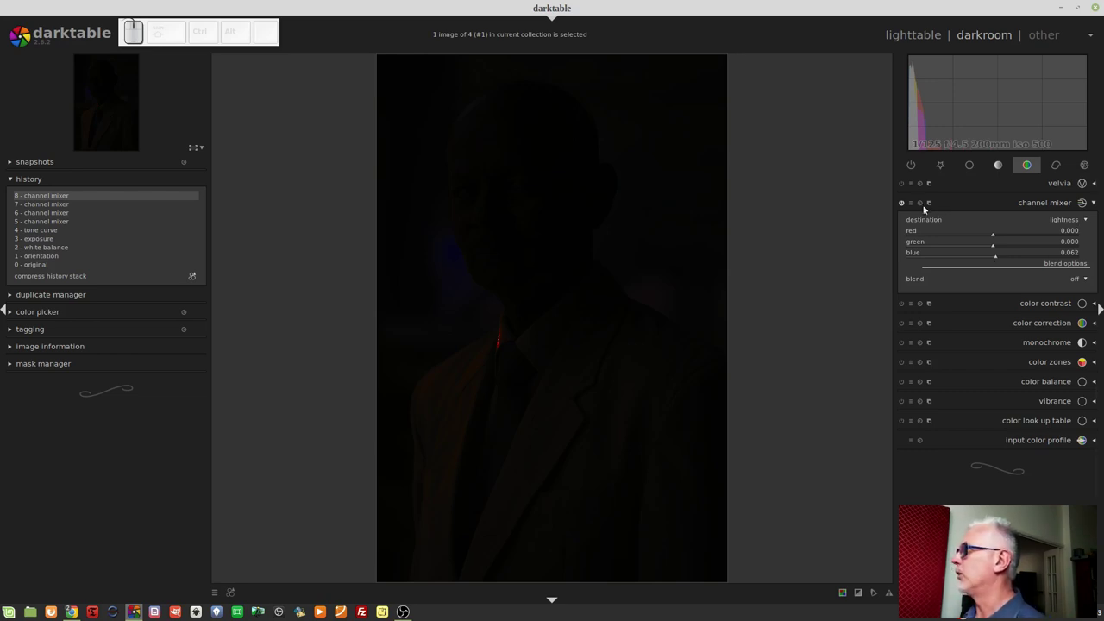
Reset the channel mixer and send its output to the red channel
click(922, 206)
click(1065, 225)
click(1074, 224)
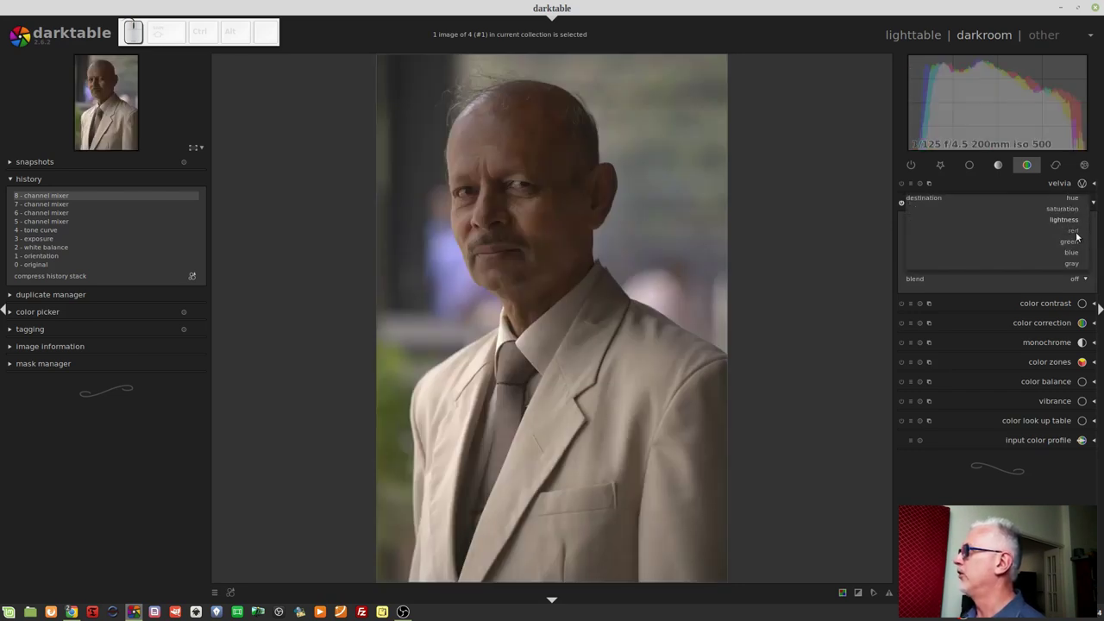
click(1078, 235)
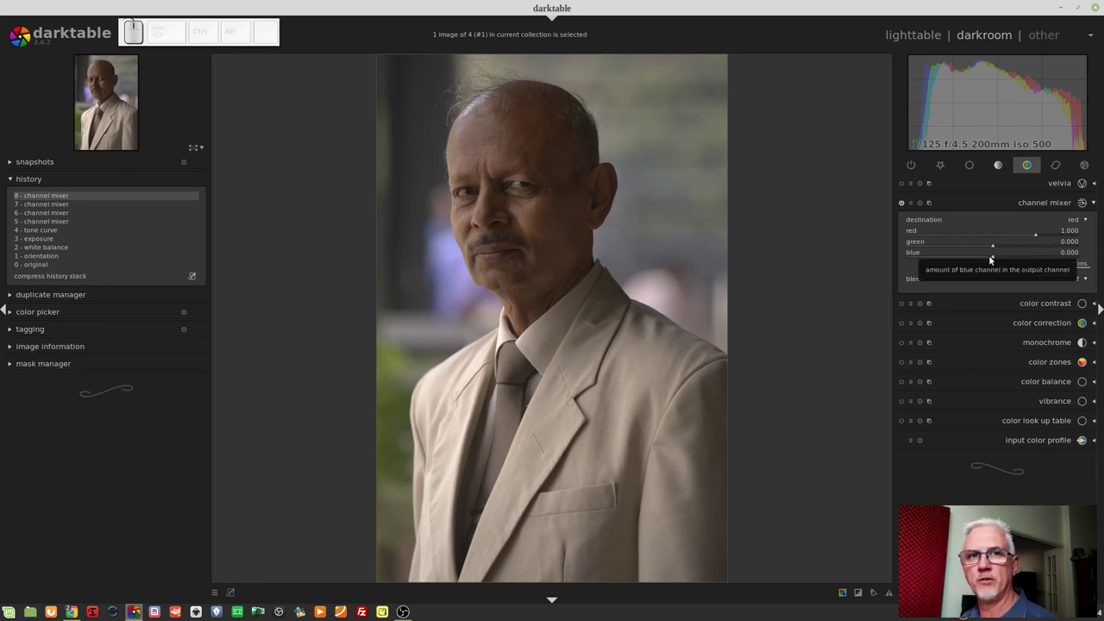
Scroll the red amount down to about 0.391, turning the portrait teal, then back up
scroll(down, 3)
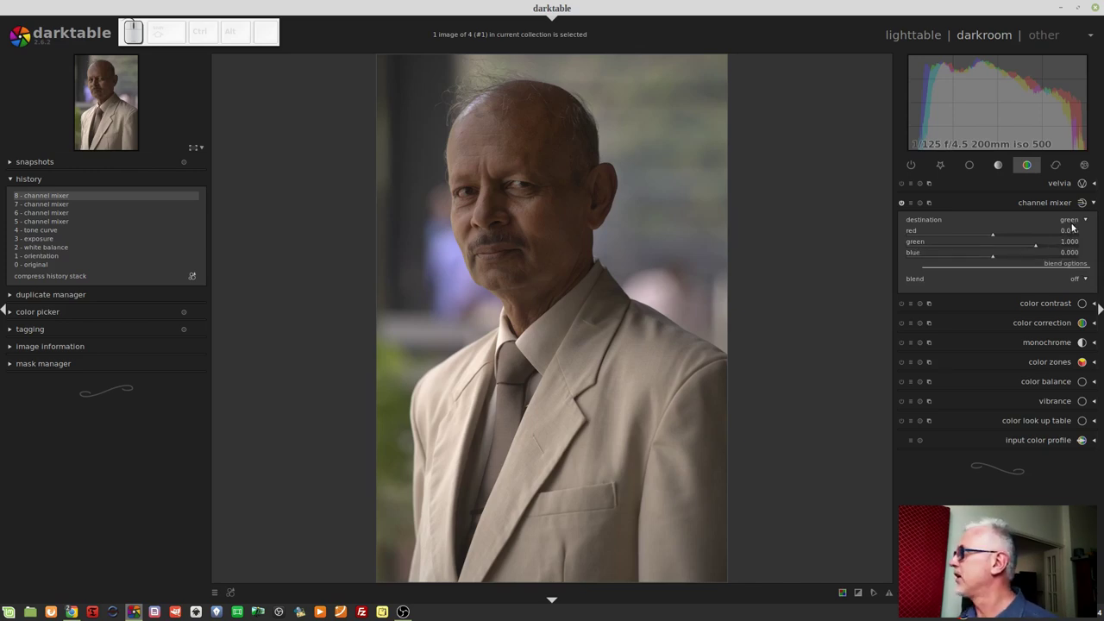
scroll(down, 3)
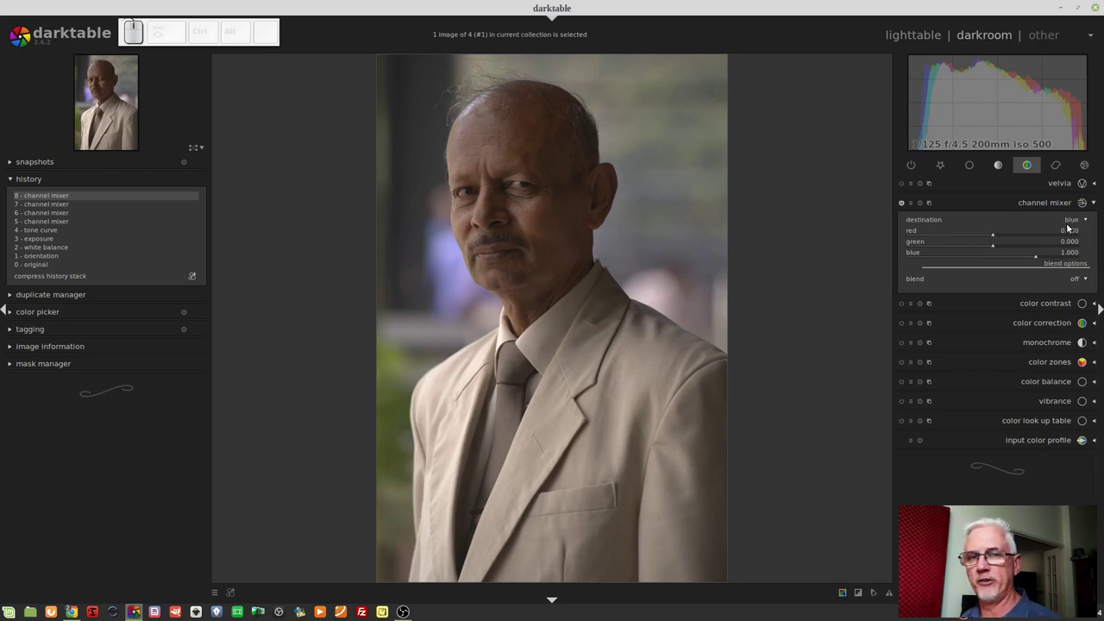
scroll(up, 3)
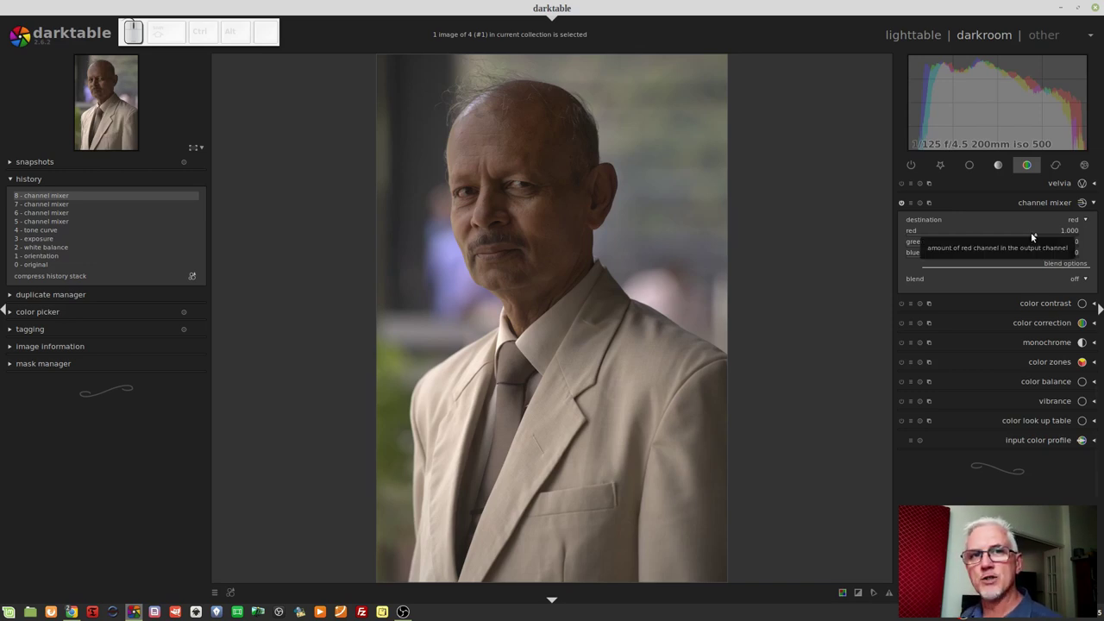
Lower the red channel's red output to 0.247, deepening the portrait's teal tint
drag(1035, 236, 957, 186)
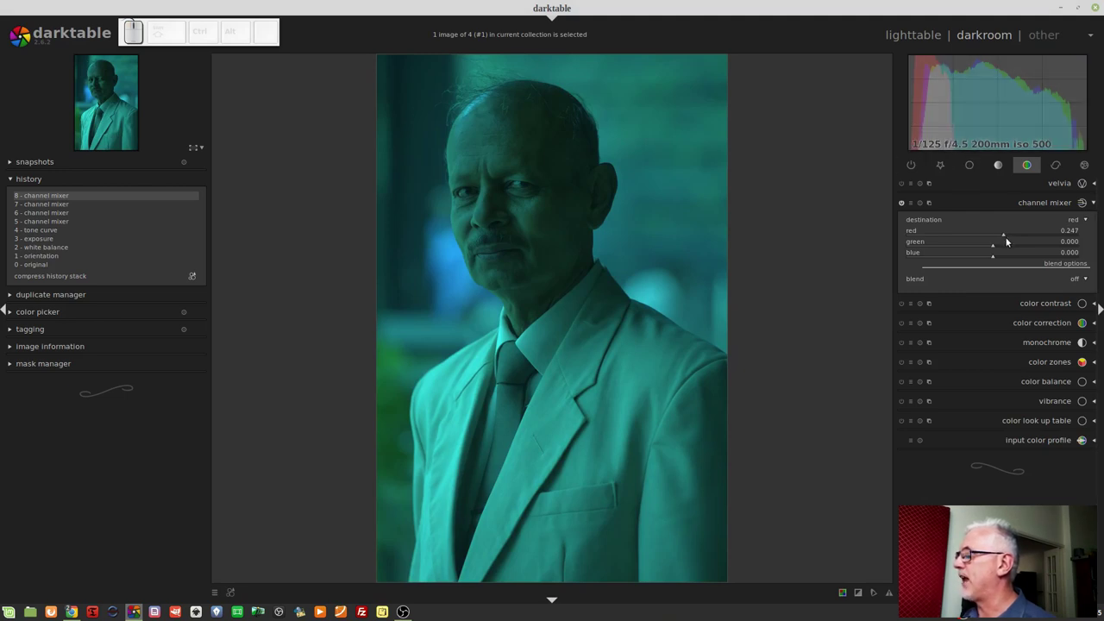
Set the car photo's channel mixer destination to red, with red at 1.000
drag(1005, 241, 1033, 242)
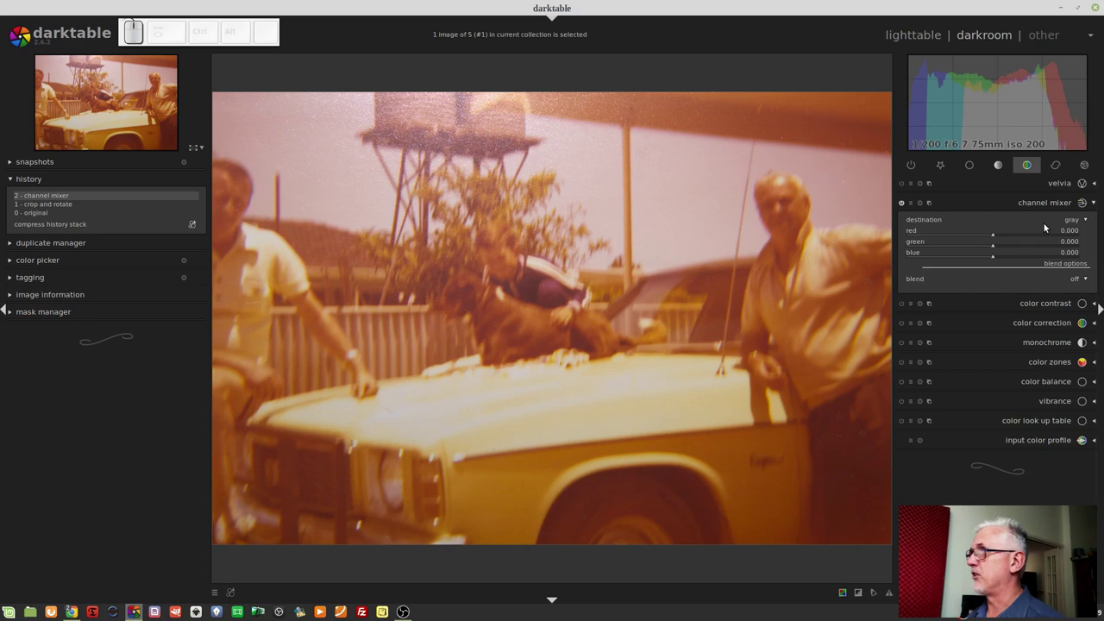
Reduce the red output to about 0.8 to tame the car photo's orange cast
scroll(up, 3)
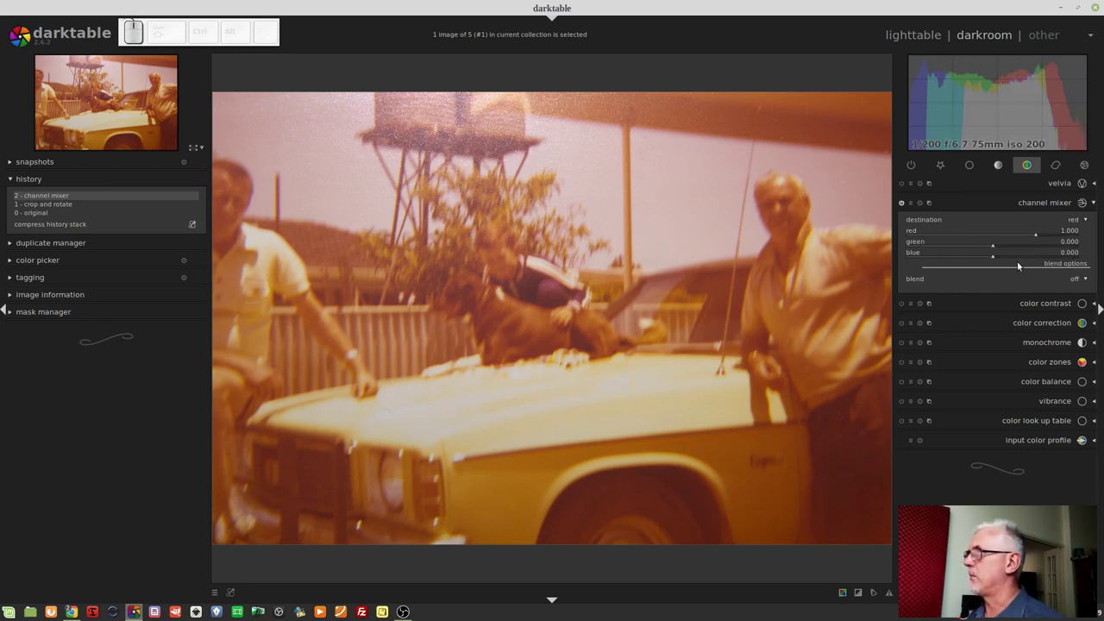
drag(1032, 238, 1028, 239)
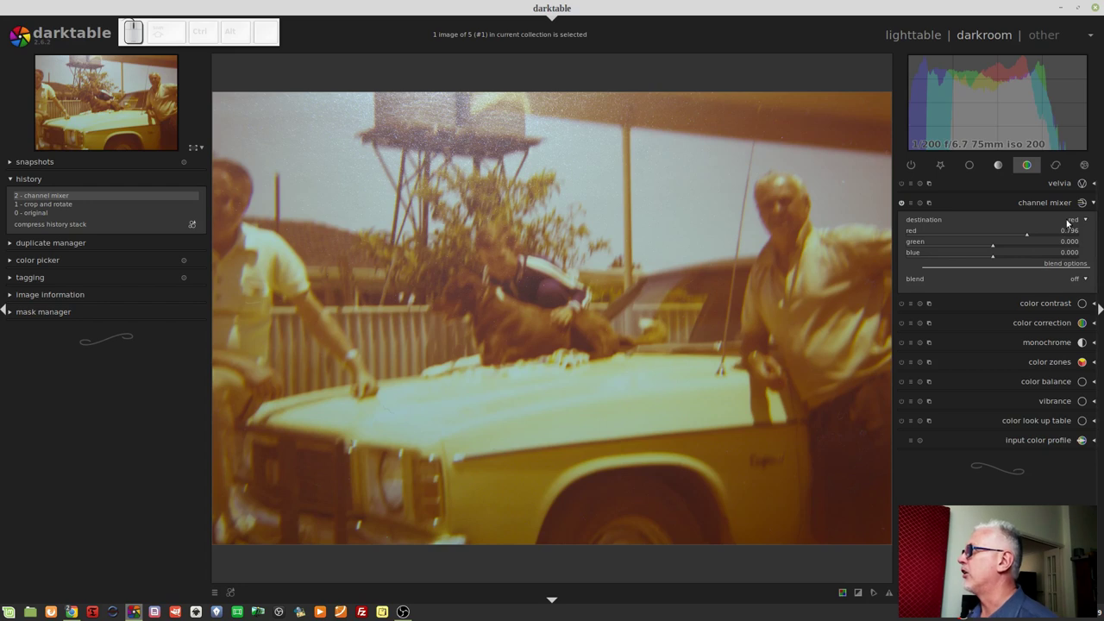
scroll(down, 3)
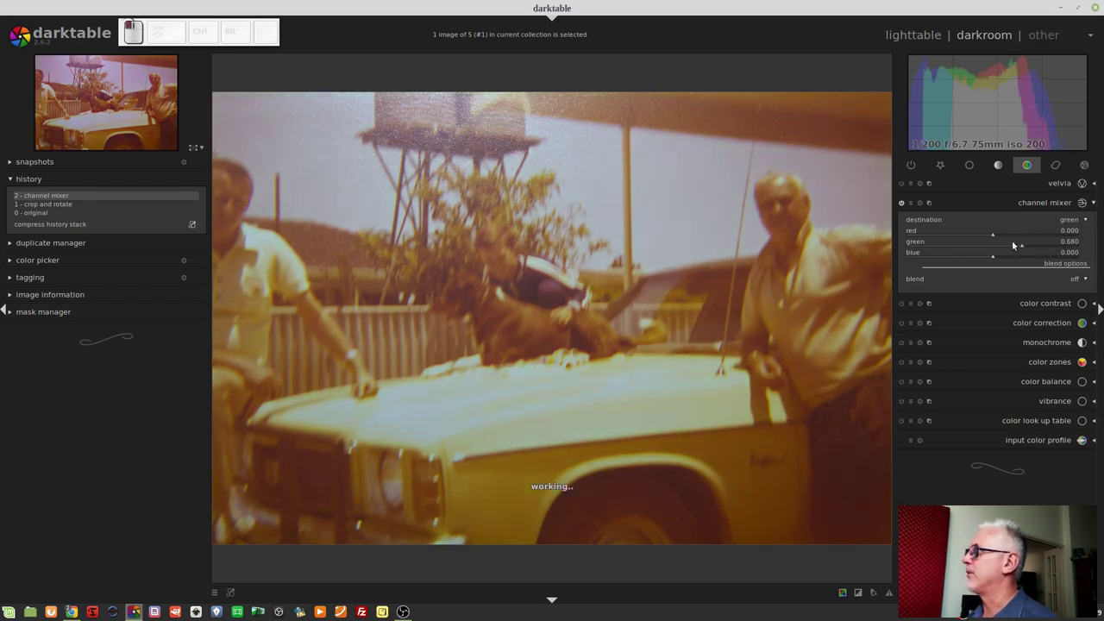